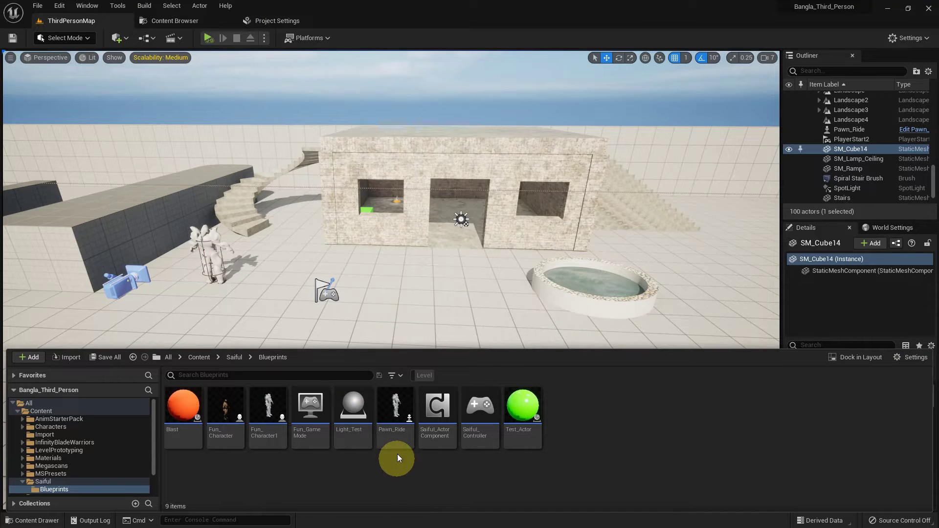
# Open Pawn_Ride and add a Scene component with a Static Mesh under it.
pyautogui.doubleClick(387, 425)
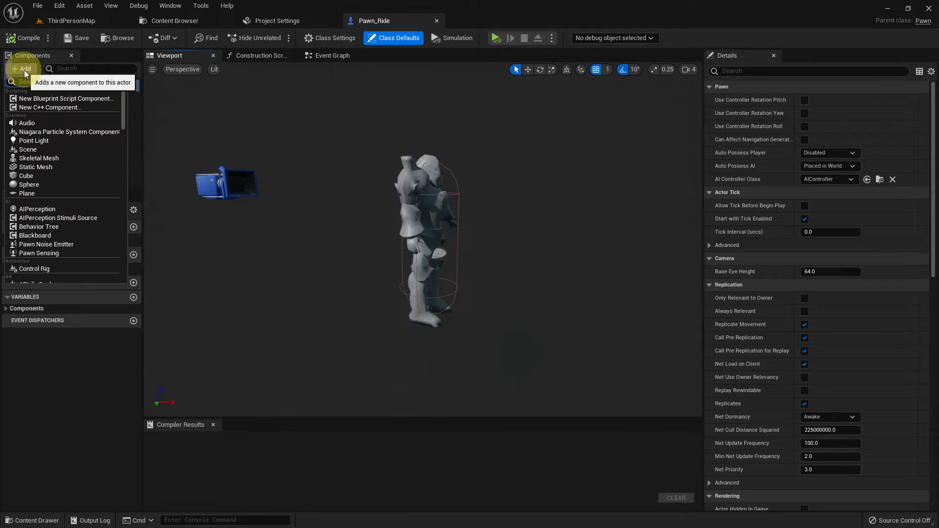
pyautogui.press('s')
pyautogui.press('c')
pyautogui.press('e')
pyautogui.press('n')
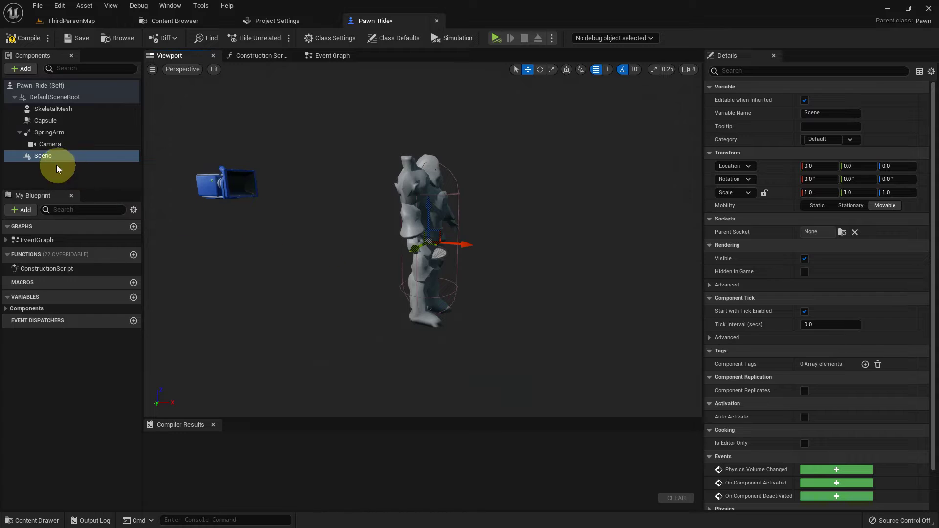
# Move the Scene component to X 101 ahead of the character and tilt it -50.
pyautogui.scroll(3)
pyautogui.click(579, 298)
pyautogui.middleClick(570, 290)
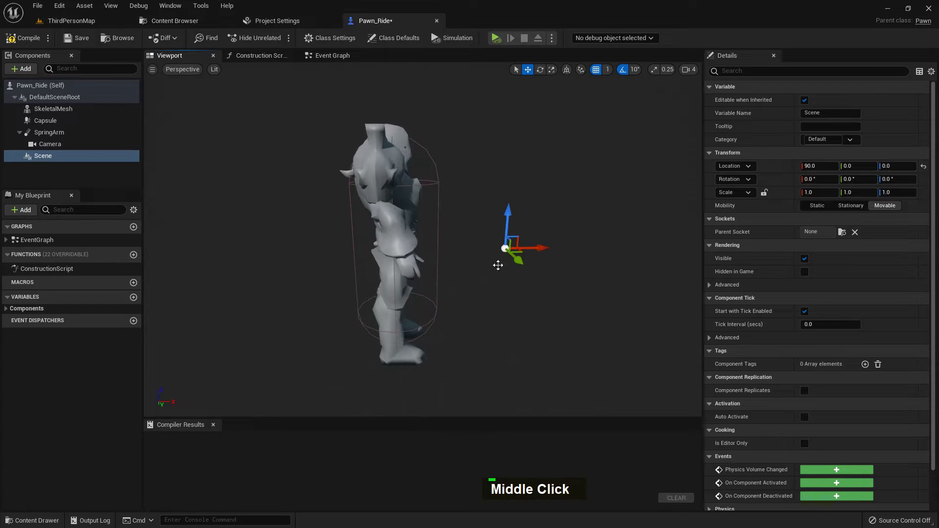
pyautogui.scroll(3)
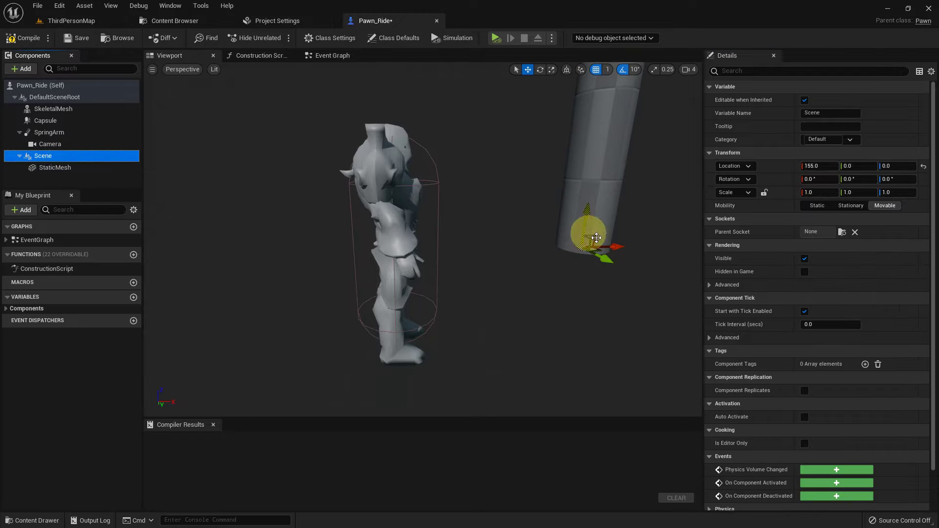
pyautogui.middleClick(604, 277)
pyautogui.press('e')
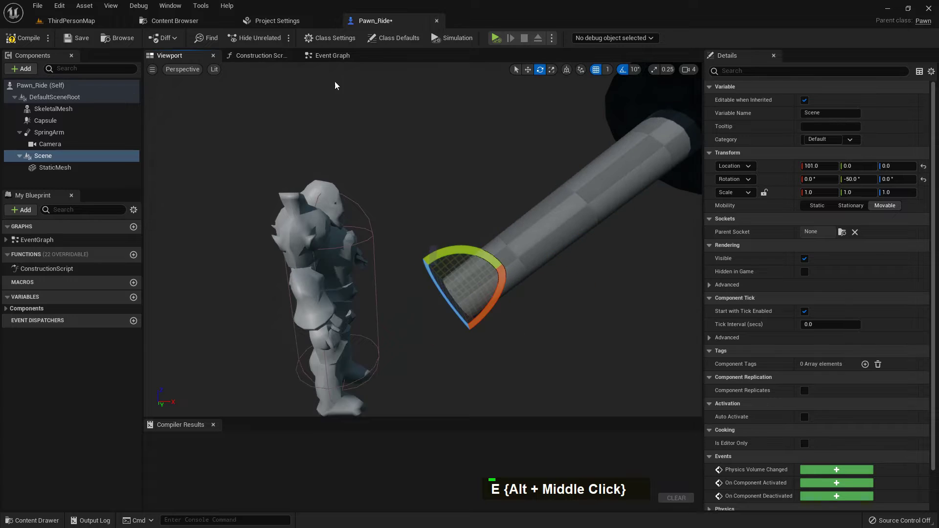
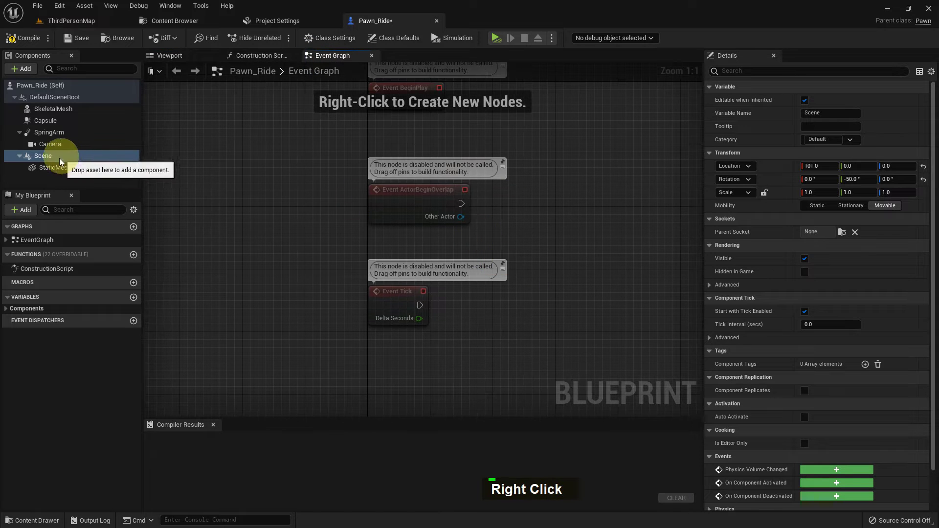
# Delete the Scene reference node plus the Scene and StaticMesh components.
pyautogui.rightClick(435, 35)
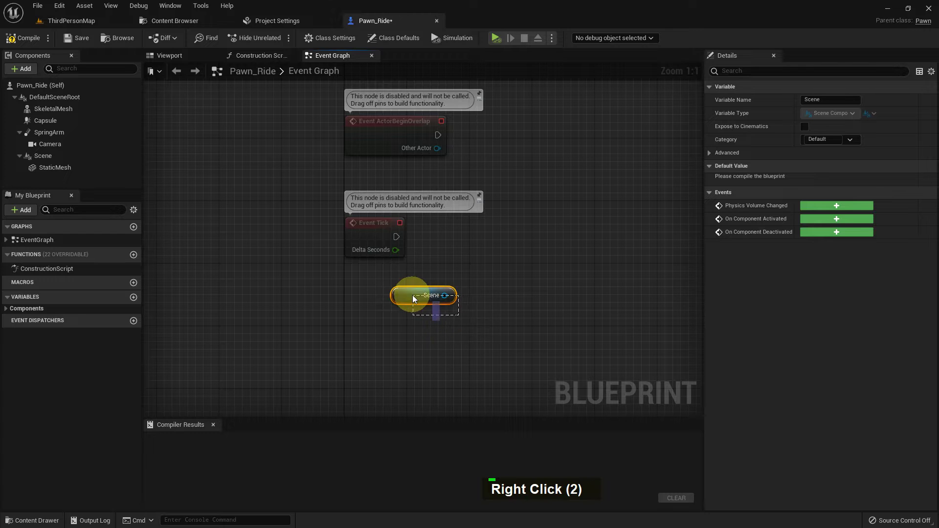
pyautogui.press('Delete')
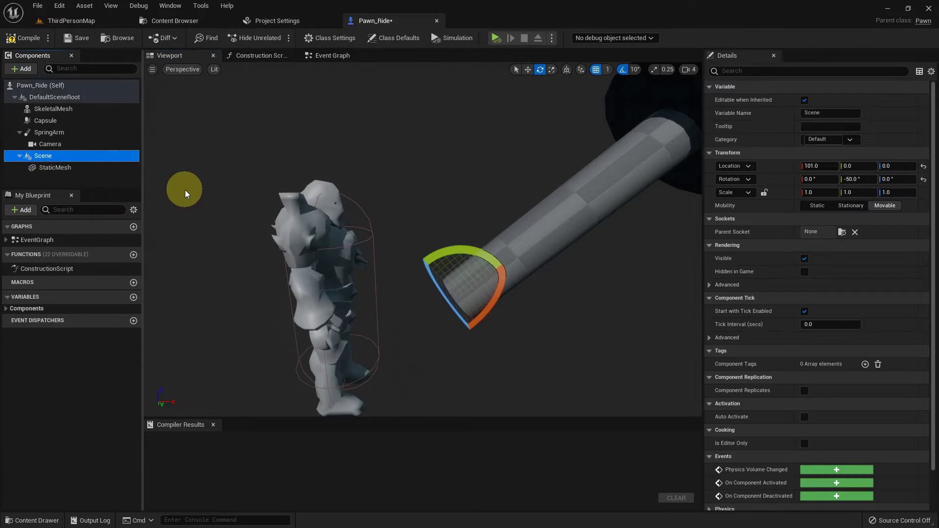
pyautogui.press('Delete')
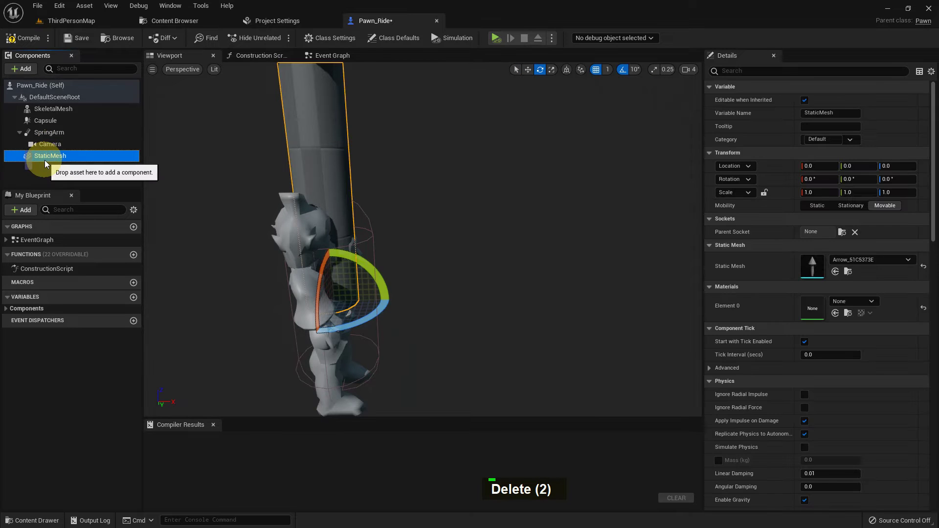
pyautogui.press('Delete')
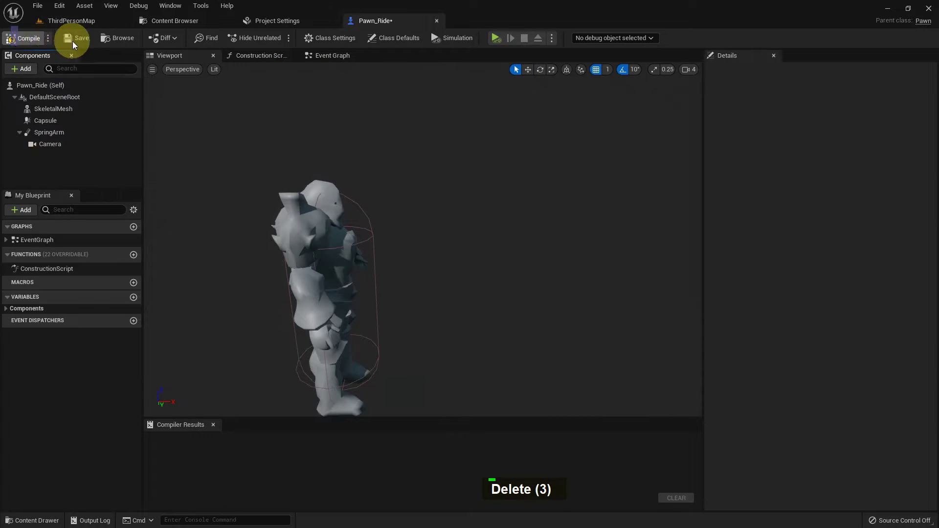
# Save Pawn_Ride and switch back to the ThirdPersonMap level.
pyautogui.doubleClick(79, 24)
pyautogui.middleClick(413, 352)
pyautogui.press('ctrl+space')
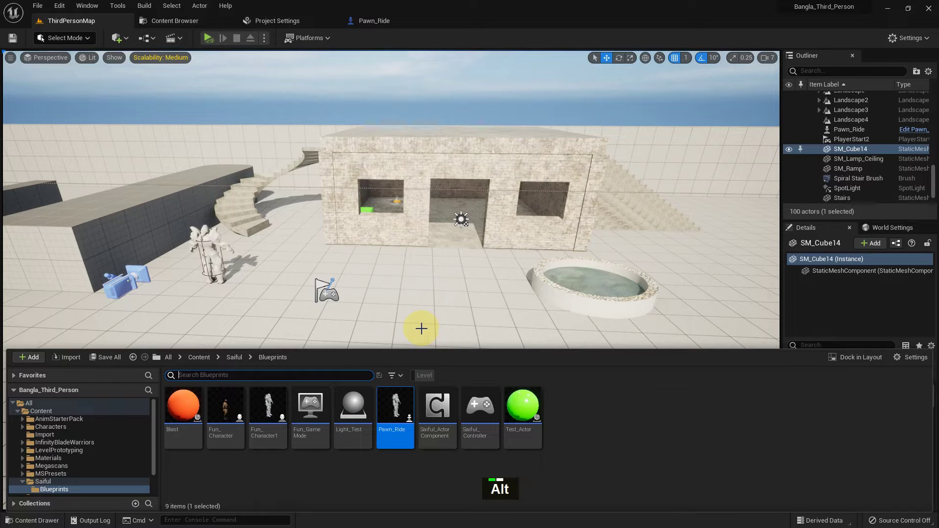
# Create a Scene Component blueprint class named Saiful_SceneComponent in the Blueprints folder.
pyautogui.press('alt+F9')
pyautogui.middleClick(425, 325)
pyautogui.press('ctrl+space')
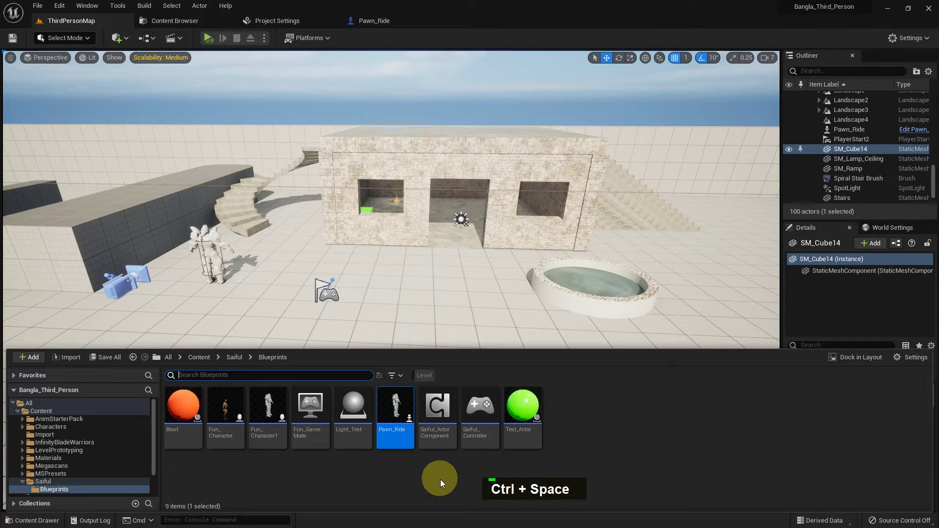
pyautogui.rightClick(442, 479)
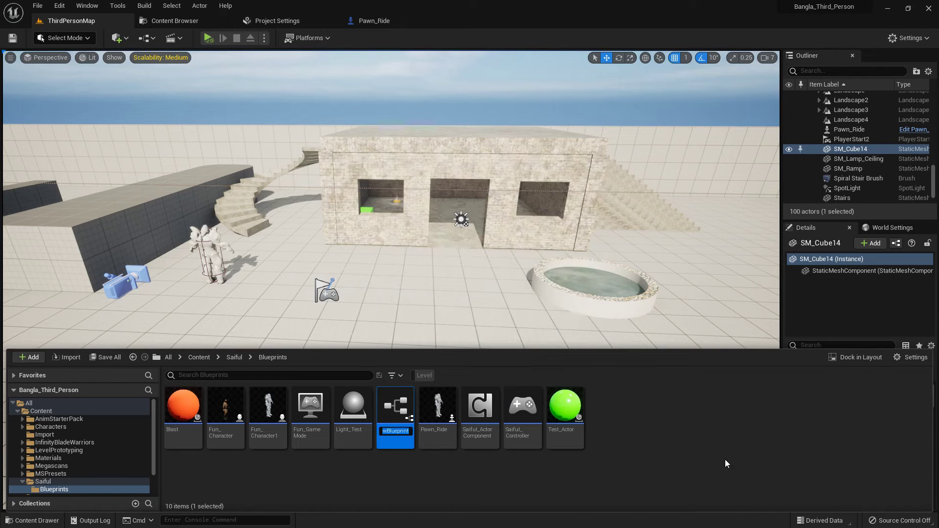
pyautogui.press('shift+s')
pyautogui.press('BackSpace')
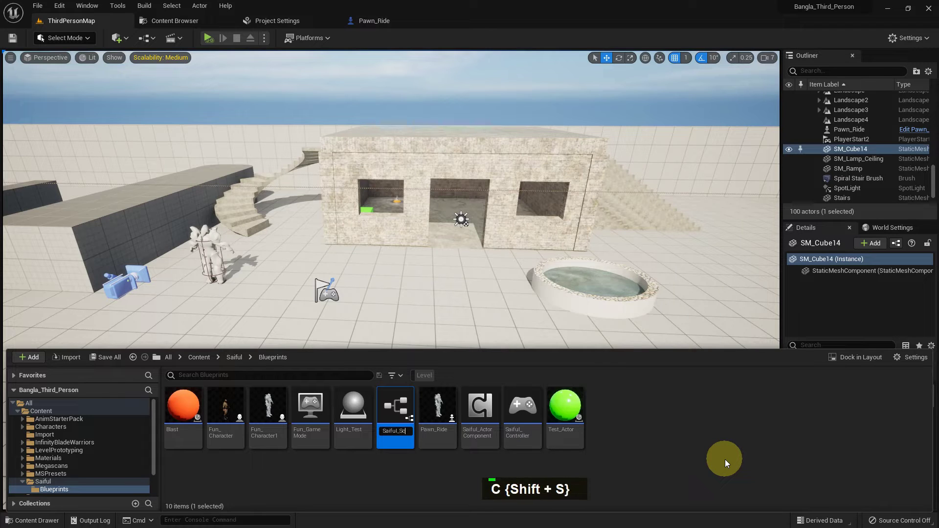
pyautogui.press('shift+c')
pyautogui.press('o')
pyautogui.write('M, O')
pyautogui.press('Return')
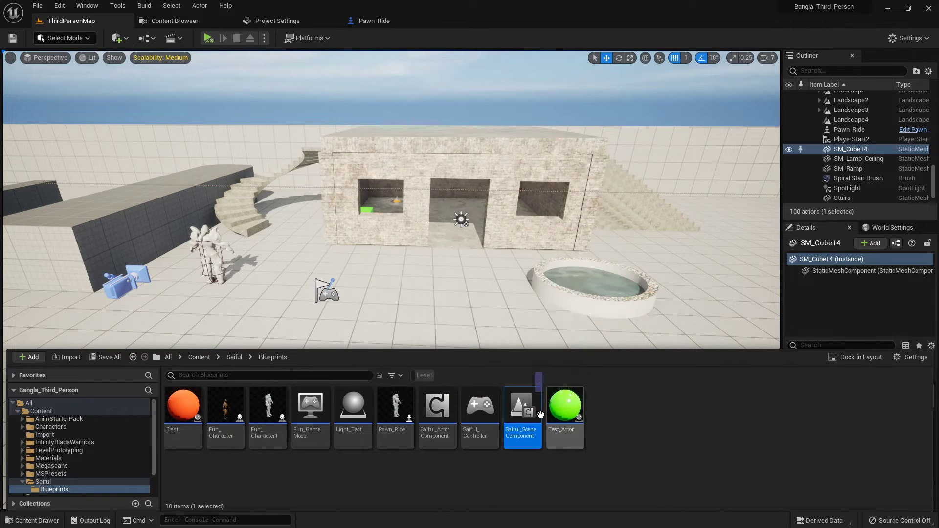
# Open Saiful_SceneComponent, delete its Event Tick node and compile.
pyautogui.doubleClick(530, 416)
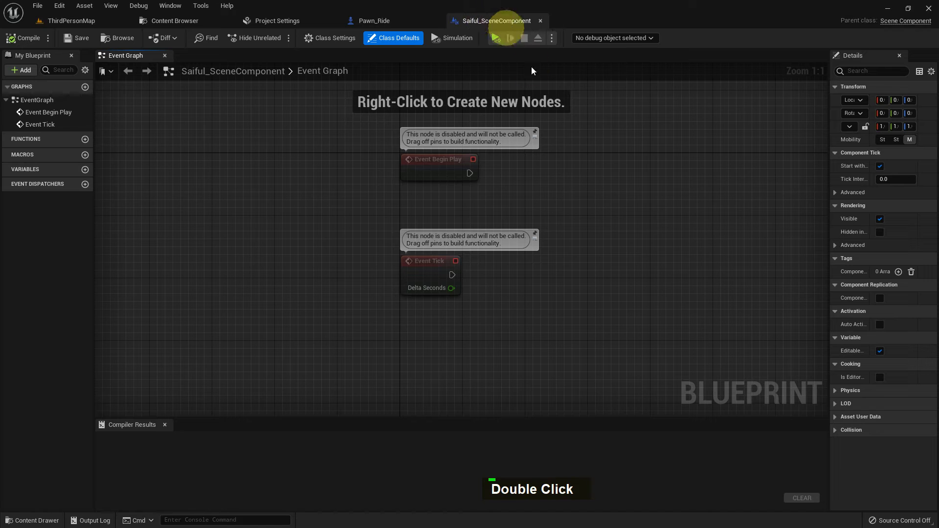
pyautogui.rightClick(531, 207)
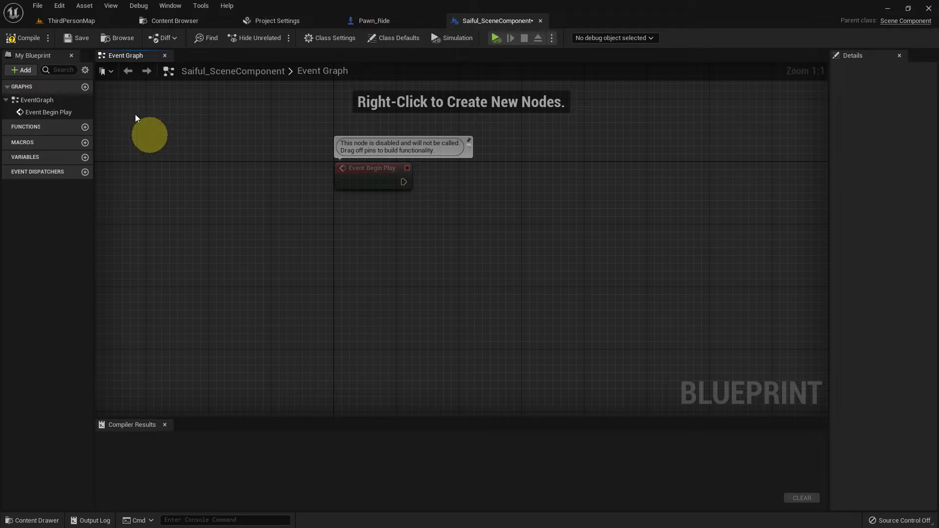
pyautogui.rightClick(469, 242)
pyautogui.scroll(3)
pyautogui.rightClick(406, 238)
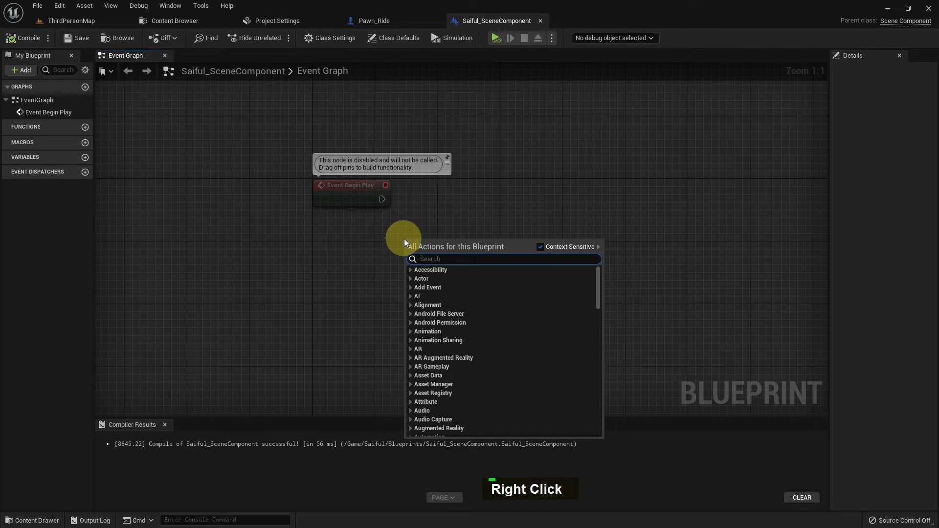
# Add a Get Owner node and read its Root Component.
pyautogui.press('space')
pyautogui.press('n')
pyautogui.press('Return')
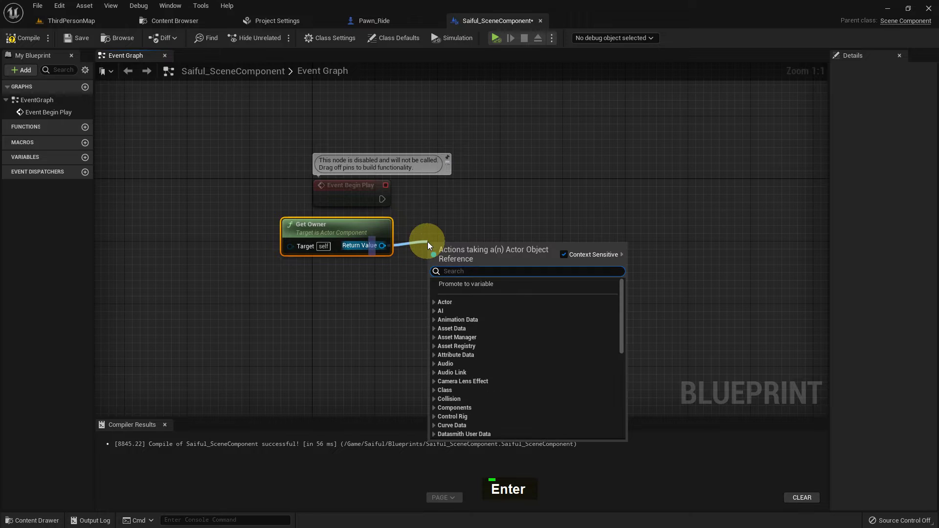
pyautogui.press('space')
pyautogui.write('O, R')
pyautogui.press('o')
pyautogui.write('T, O')
pyautogui.press('Return')
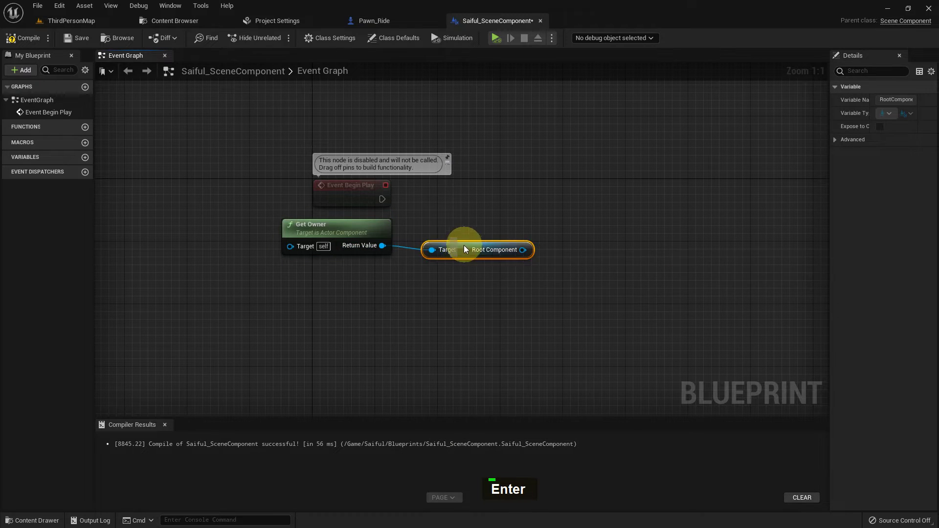
# Add a Get World Rotation node from the root component.
pyautogui.rightClick(585, 230)
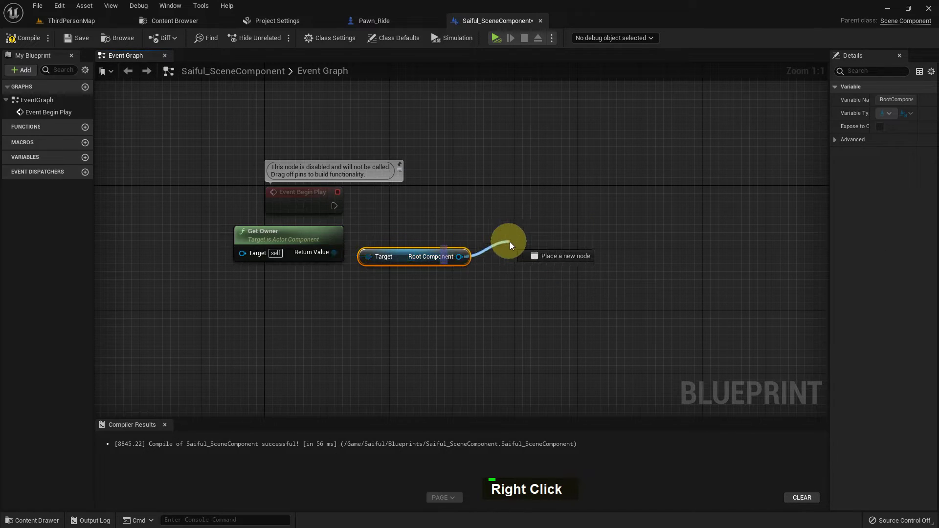
pyautogui.press('space')
pyautogui.write('R, O')
pyautogui.press('space')
pyautogui.press('r')
pyautogui.write('O, R')
pyautogui.press('a')
pyautogui.press('Return')
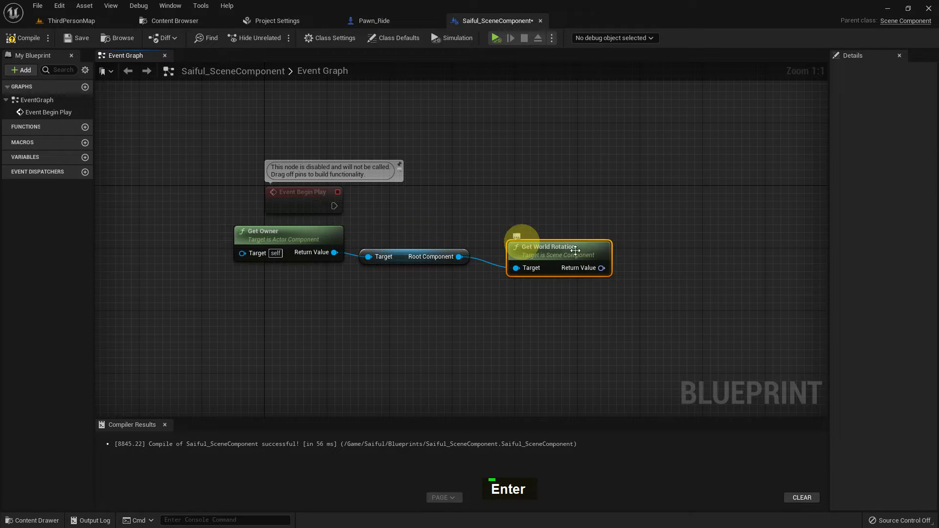
pyautogui.rightClick(571, 244)
# Promote the rotation to a variable named Scene Rotation, set on Event Begin Play.
pyautogui.rightClick(211, 232)
pyautogui.rightClick(445, 356)
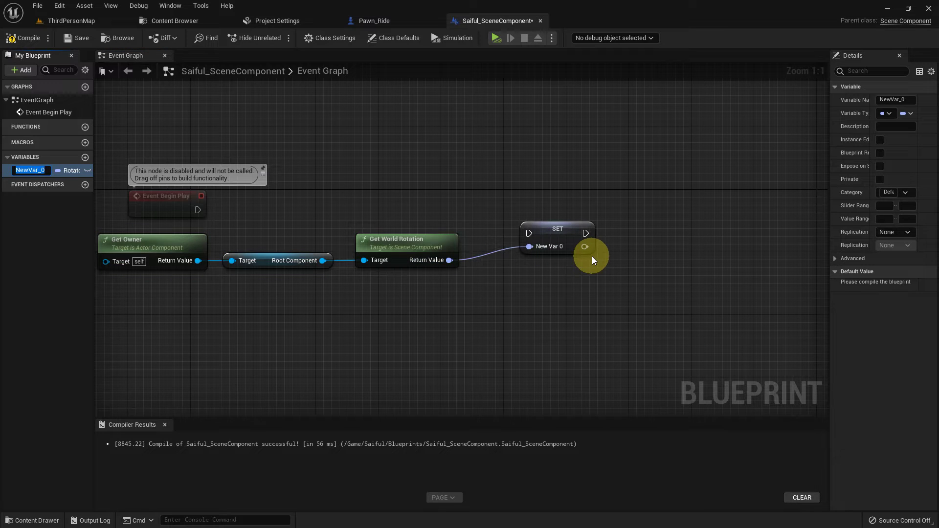
pyautogui.press('shift+r')
pyautogui.press('o')
pyautogui.write('T, O')
pyautogui.press('Left')
pyautogui.press('Left')
pyautogui.press('Left')
pyautogui.press('Left')
pyautogui.press('Left')
pyautogui.press('Left')
pyautogui.press('Left')
pyautogui.press('Left')
pyautogui.press('shift+s')
pyautogui.press('space')
pyautogui.press('Return')
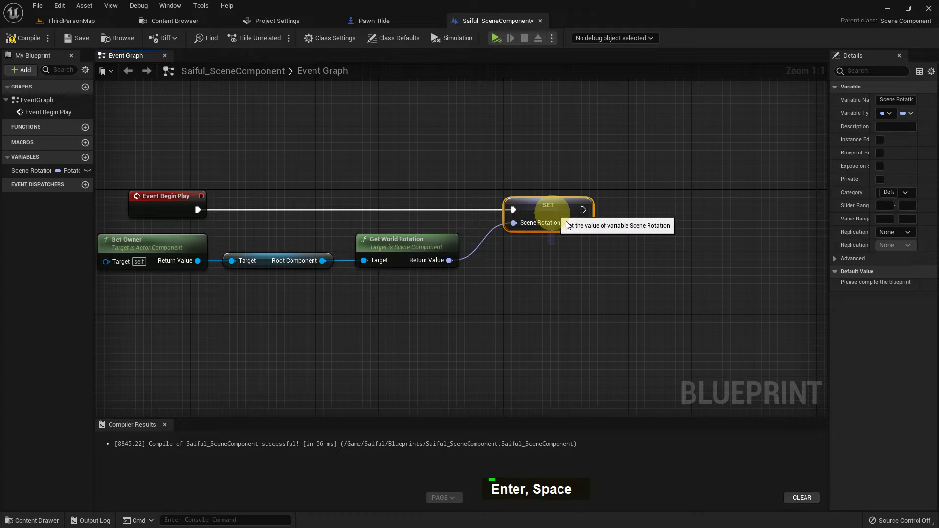
# Add a looping Set Timer by Event with a 0.01-second interval after SET.
pyautogui.rightClick(629, 252)
pyautogui.rightClick(524, 248)
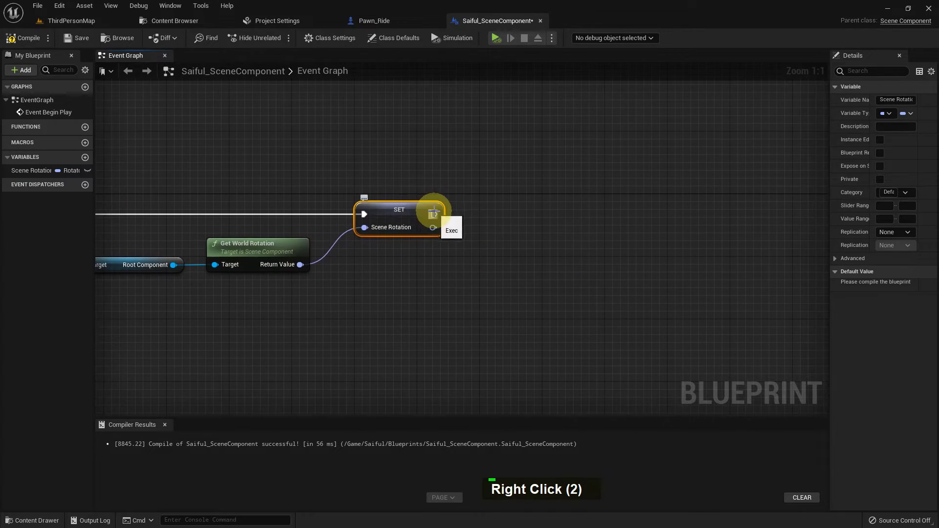
pyautogui.press('space')
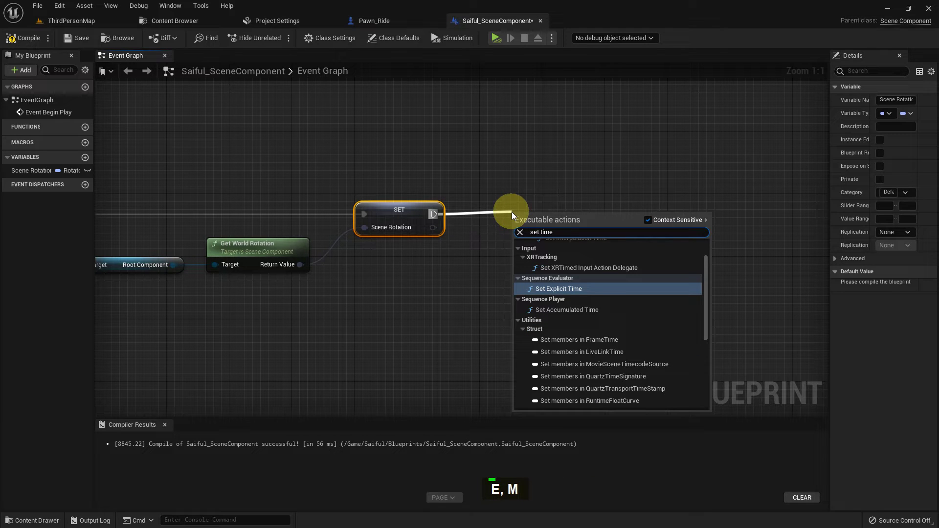
pyautogui.press('r')
pyautogui.press('space')
pyautogui.press('b')
pyautogui.press('Up')
pyautogui.press('Return')
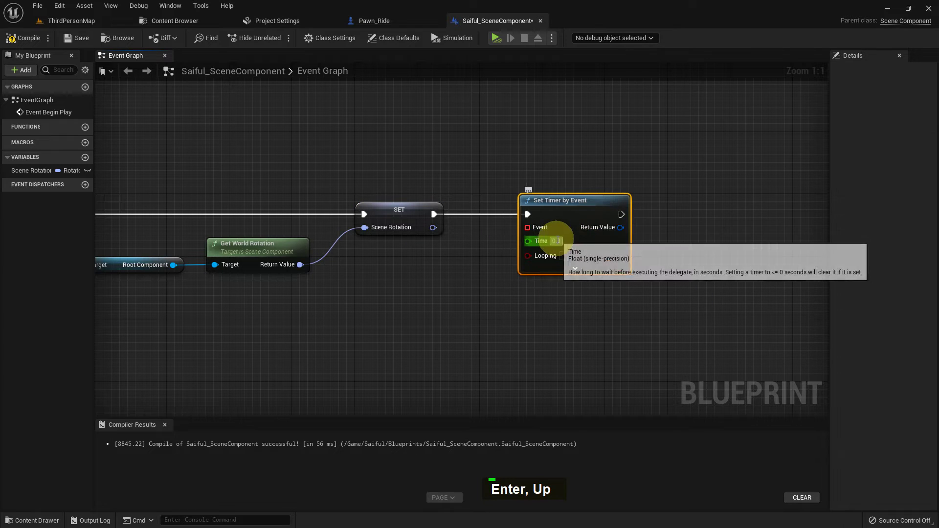
pyautogui.press('Right')
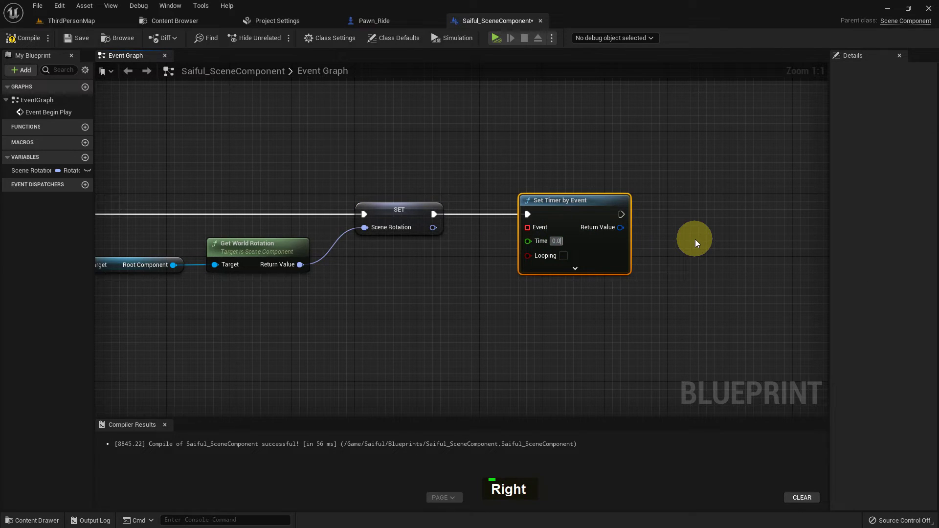
pyautogui.press('1')
pyautogui.press('1')
pyautogui.press('BackSpace')
pyautogui.press('Return')
# Bind a custom event named Make Rotate to the timer.
pyautogui.rightClick(498, 316)
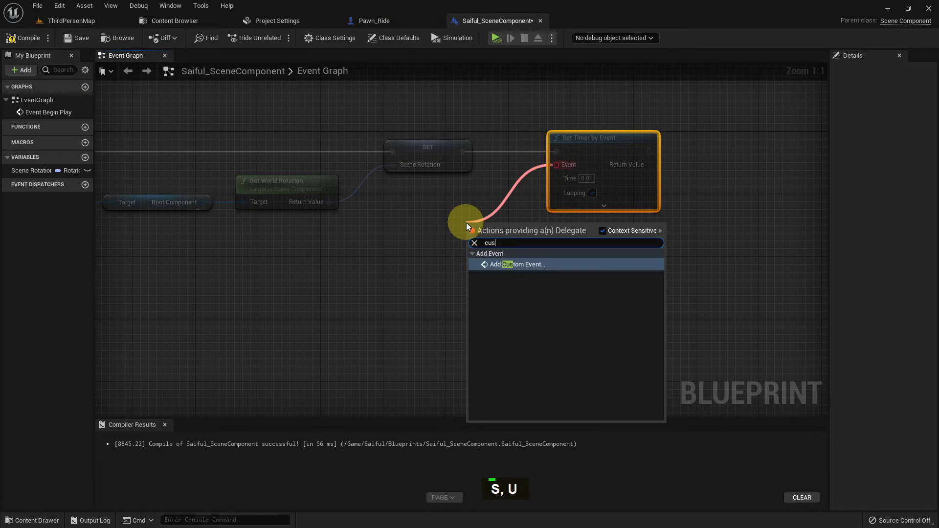
pyautogui.press('Return')
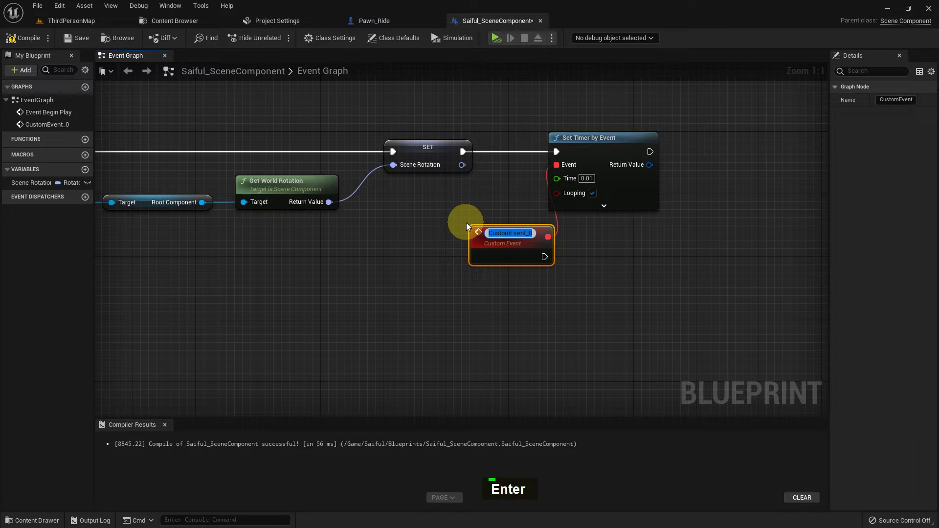
pyautogui.press('space')
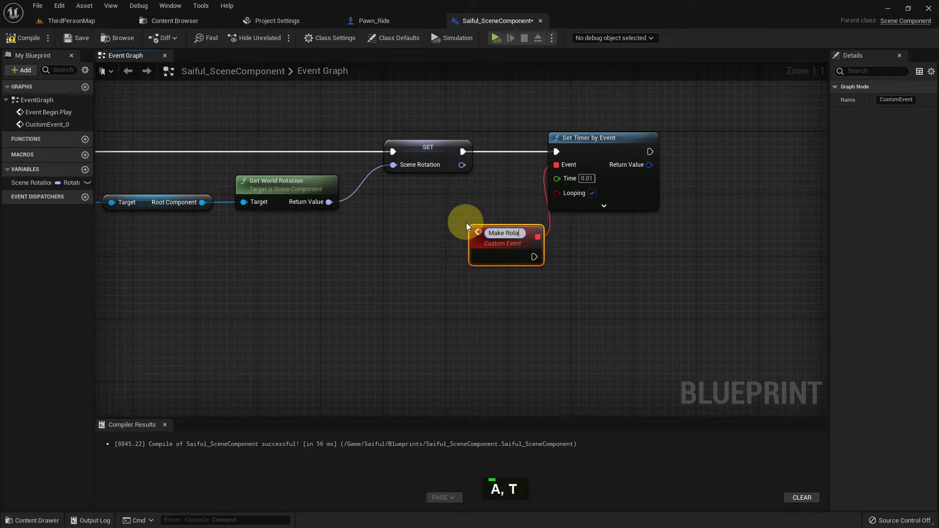
pyautogui.press('Return')
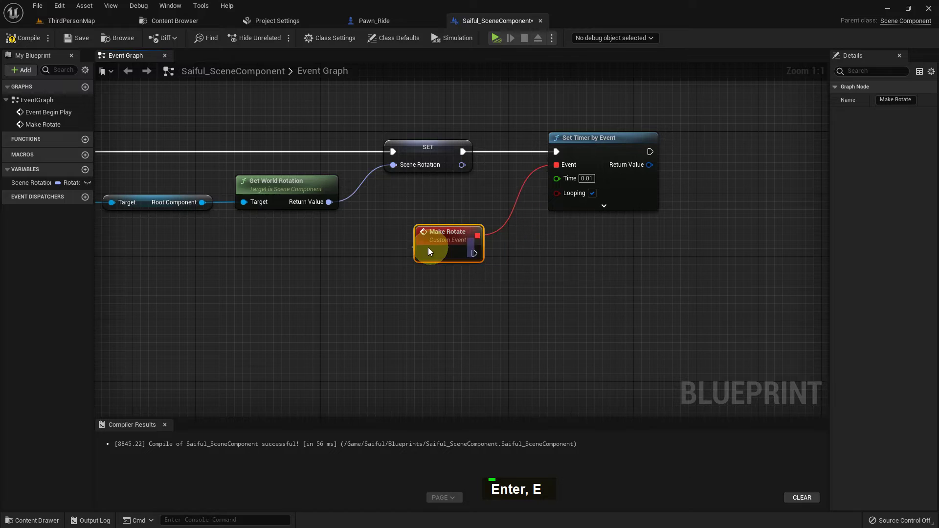
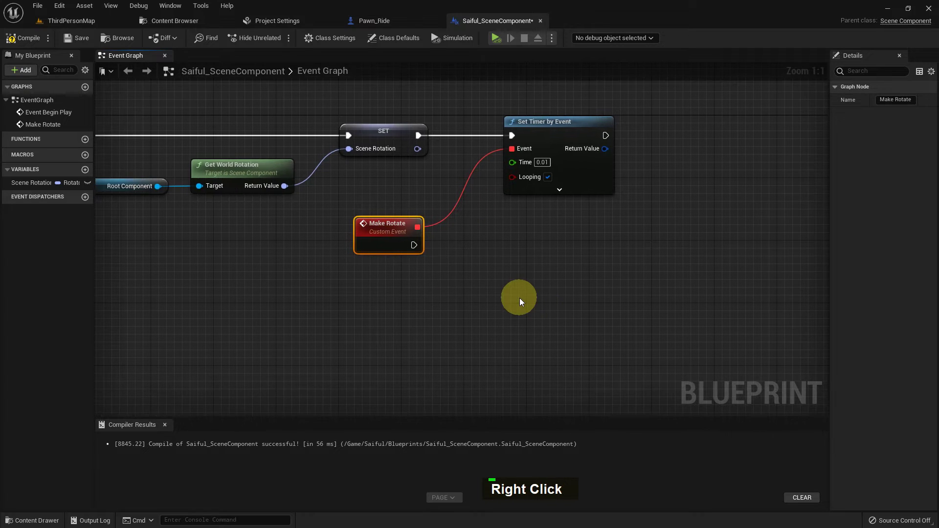
# Add a Set Scene Rotation node split into roll, pitch, yaw plus a Scene Rotation getter.
pyautogui.rightClick(524, 286)
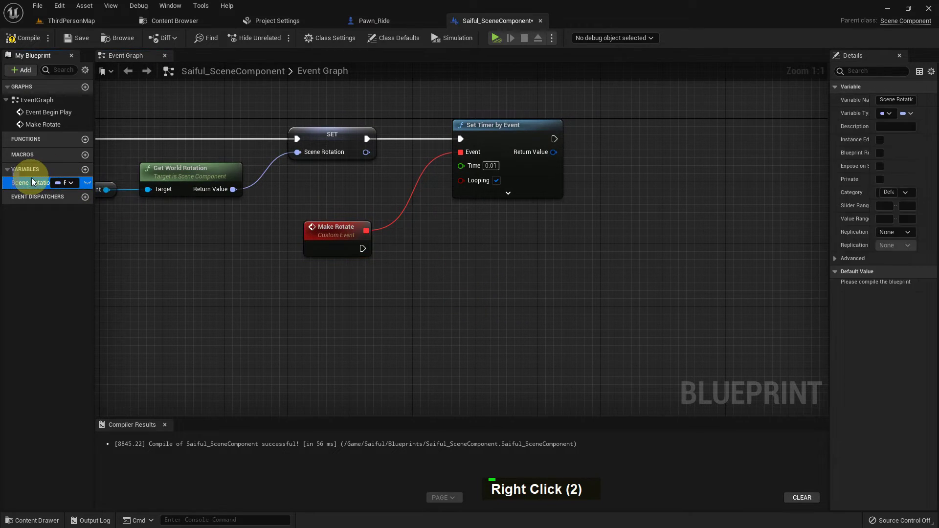
pyautogui.doubleClick(51, 190)
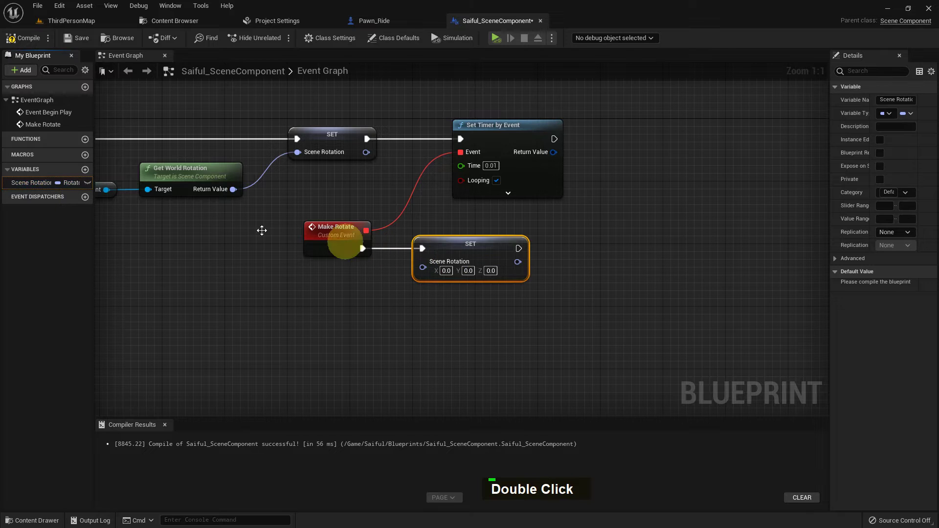
pyautogui.rightClick(341, 258)
pyautogui.rightClick(426, 265)
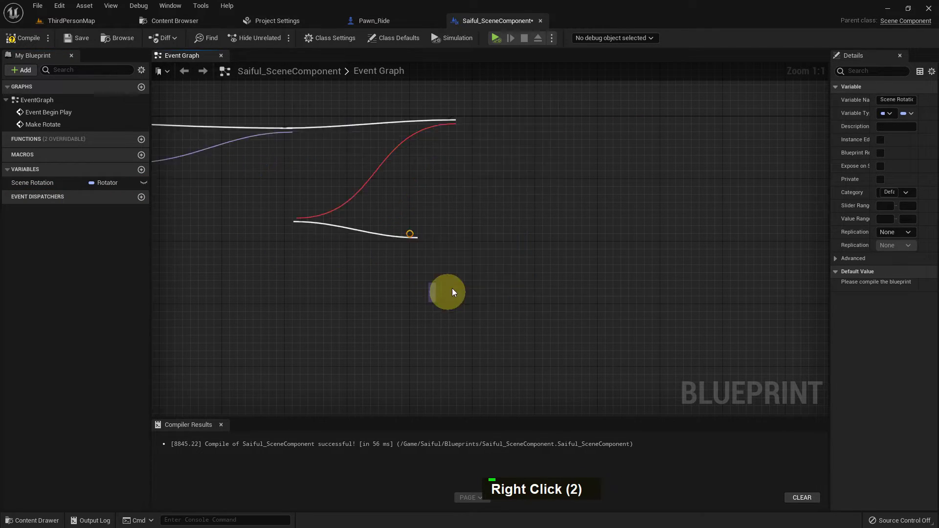
pyautogui.rightClick(663, 288)
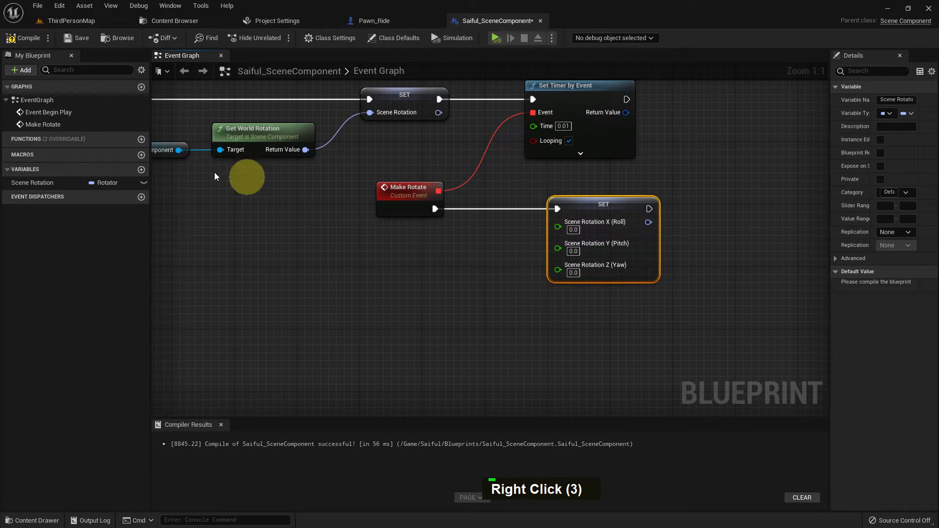
pyautogui.doubleClick(92, 204)
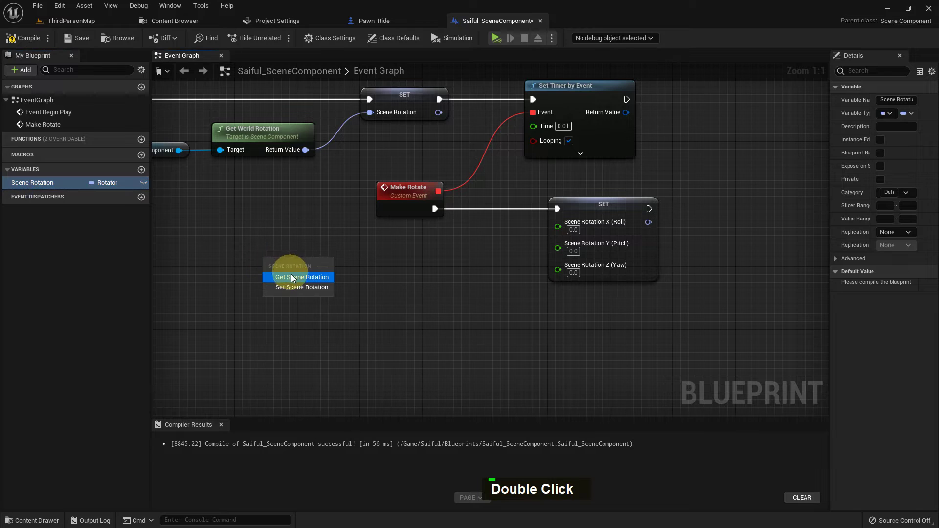
# Split the getter and route roll, pitch, yaw through three float Add nodes into SET.
pyautogui.rightClick(324, 274)
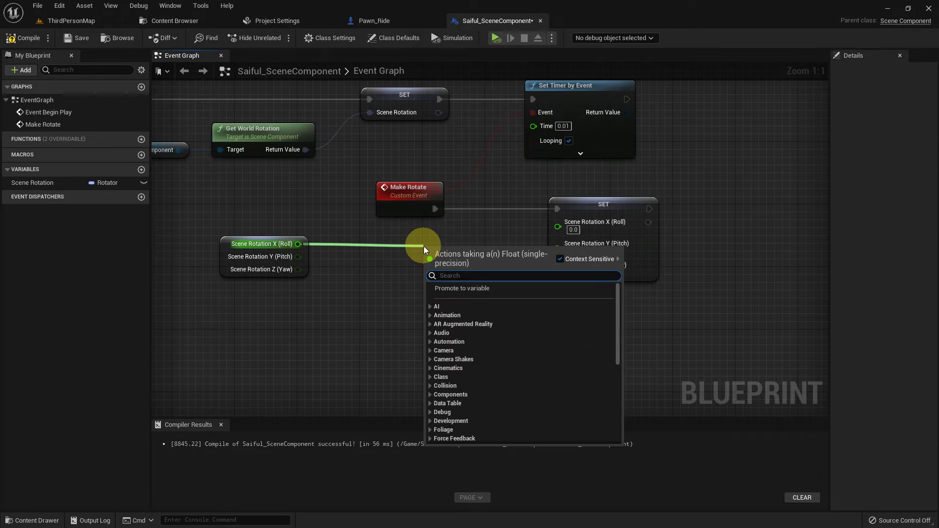
pyautogui.press('Return')
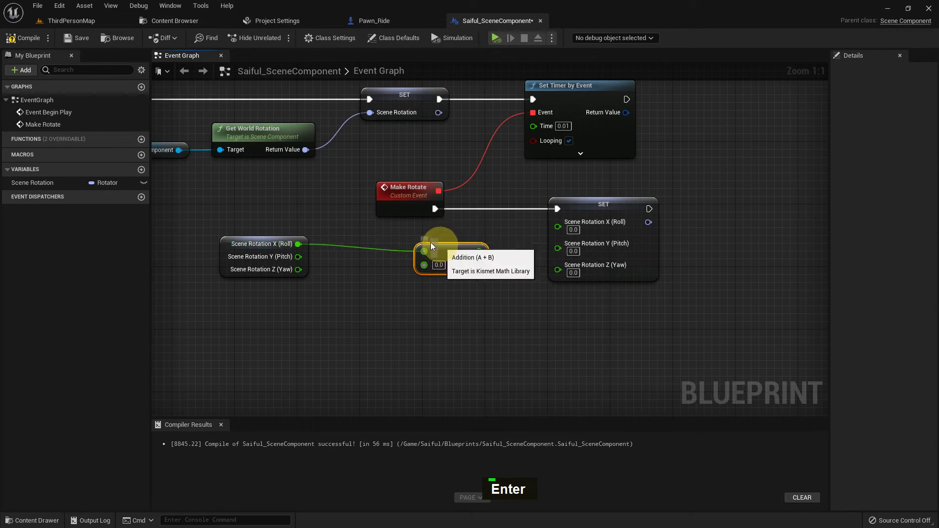
pyautogui.press('ctrl+c')
pyautogui.press('ctrl+v')
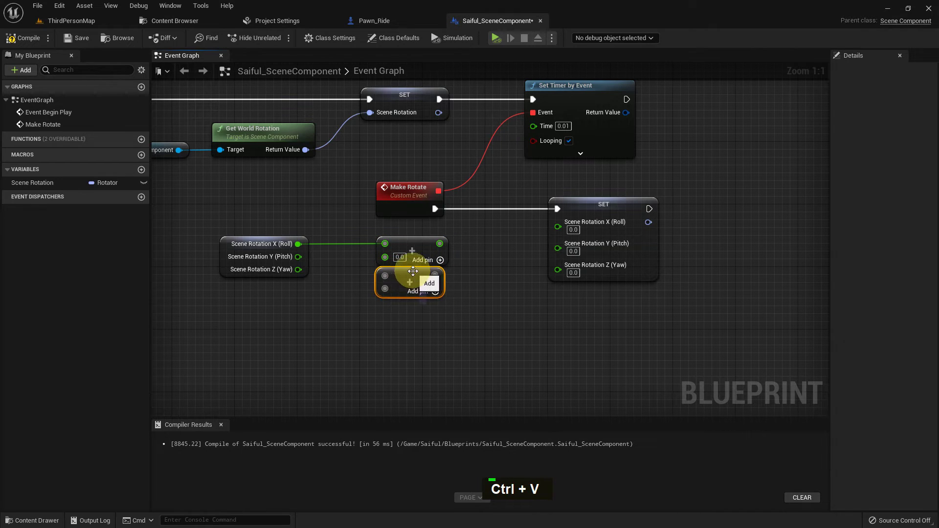
pyautogui.press('ctrl+v')
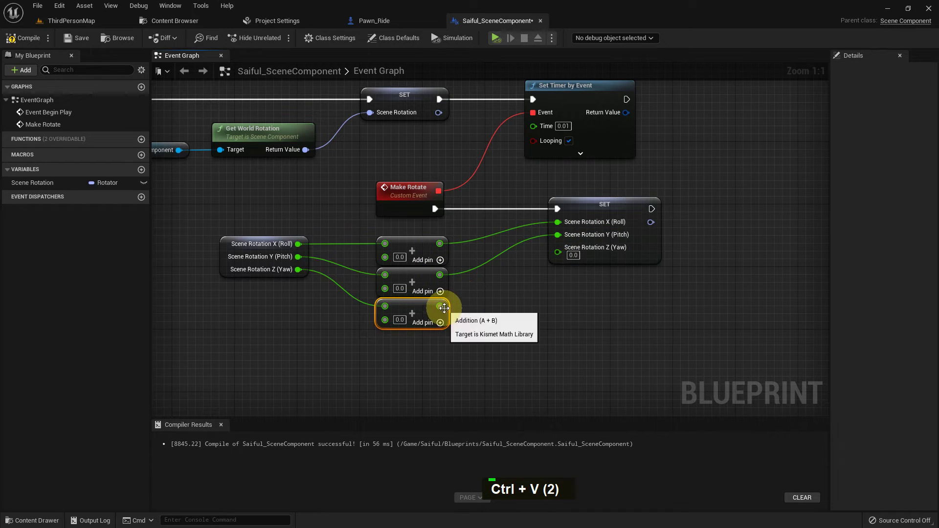
# Create a float variable X for the roll speed.
pyautogui.rightClick(484, 338)
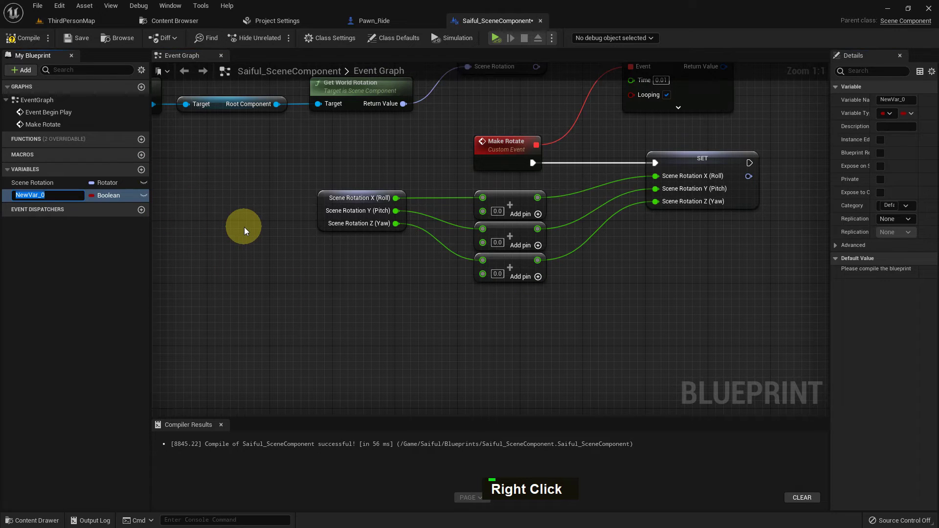
pyautogui.press('shift+r')
pyautogui.press('l')
pyautogui.press('l')
pyautogui.press('Return')
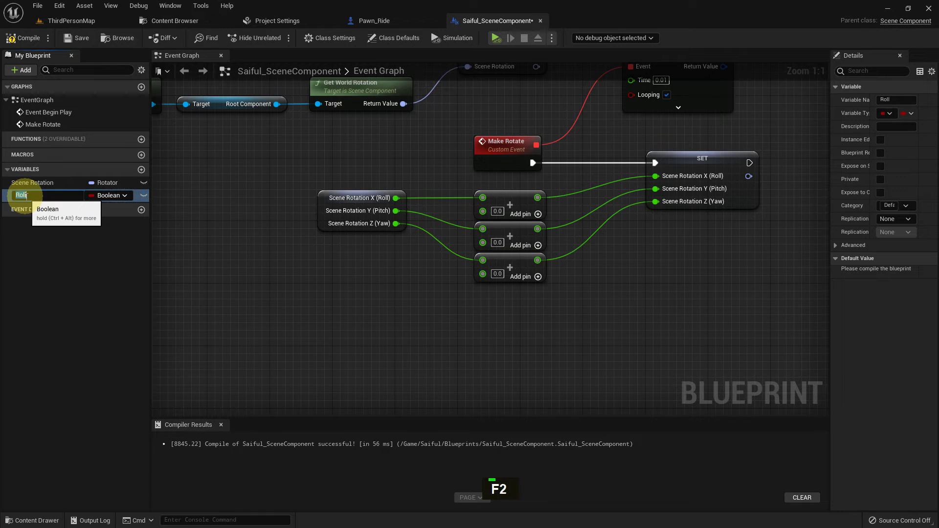
pyautogui.press('F2')
pyautogui.press('shift+x')
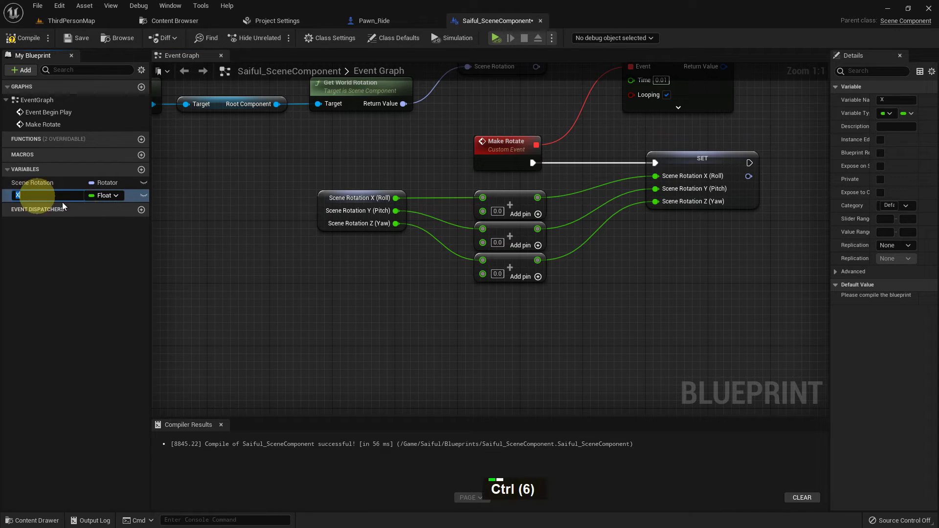
# Duplicate it into float variables Y and Z.
pyautogui.press('ctrl+d')
pyautogui.press('ctrl+i')
pyautogui.press('shift+y')
pyautogui.press('Return')
pyautogui.press('ctrl+d')
pyautogui.press('shift+x')
pyautogui.press('BackSpace')
pyautogui.press('BackSpace')
pyautogui.press('shift+z')
pyautogui.press('Return')
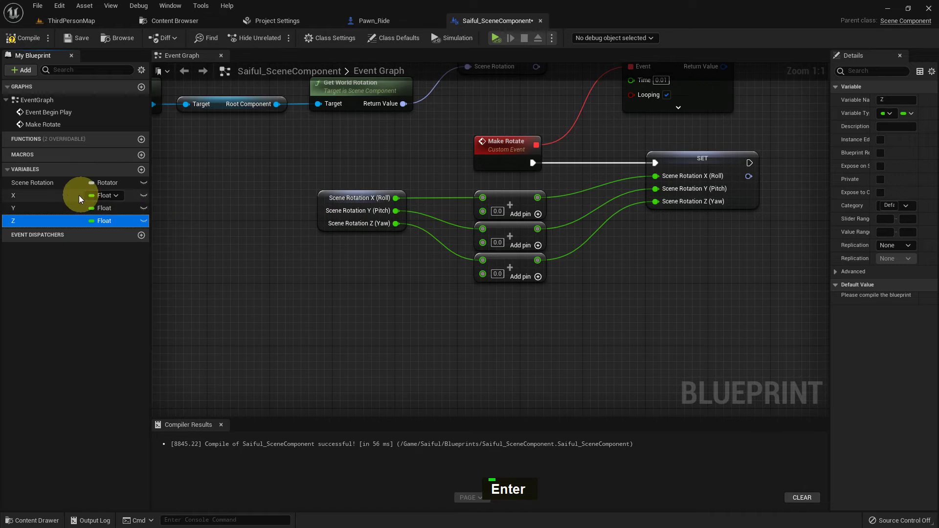
# Wire X, Y, Z getters into the Add nodes and make them Instance Editable.
pyautogui.doubleClick(54, 198)
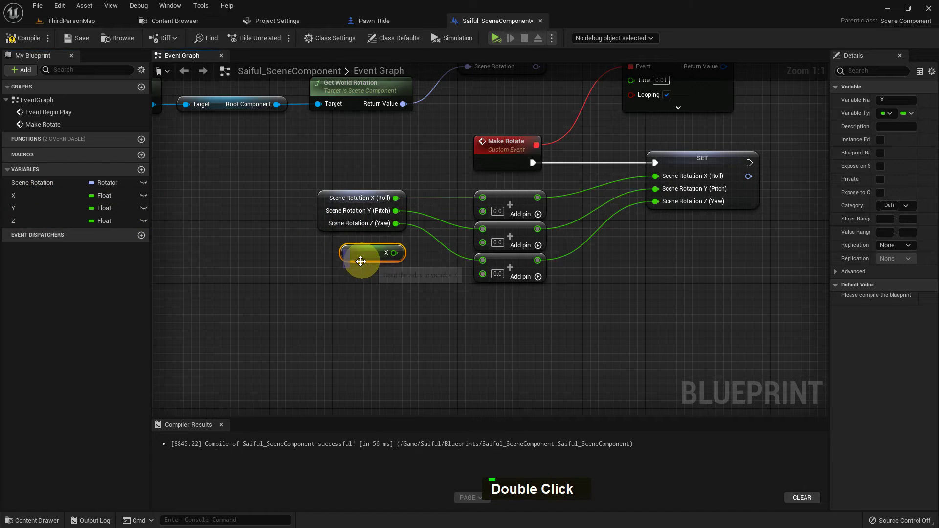
pyautogui.doubleClick(68, 221)
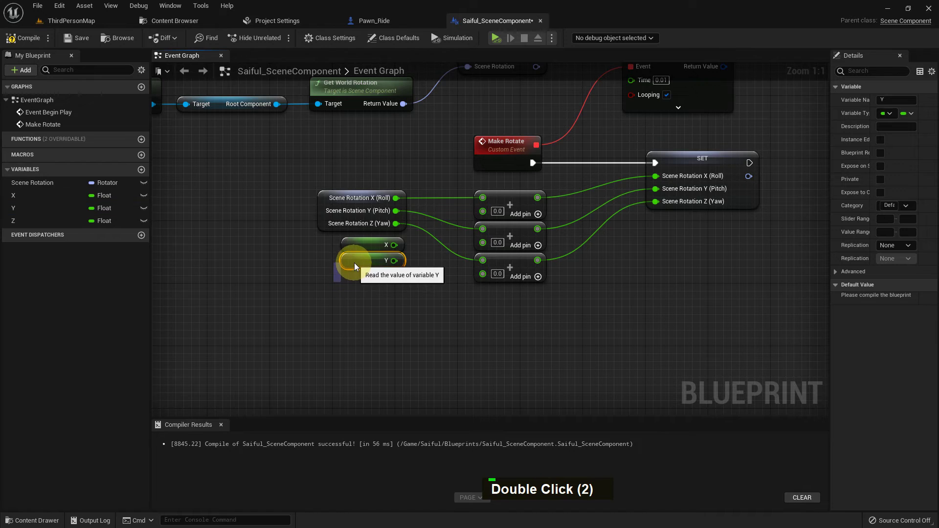
pyautogui.doubleClick(23, 228)
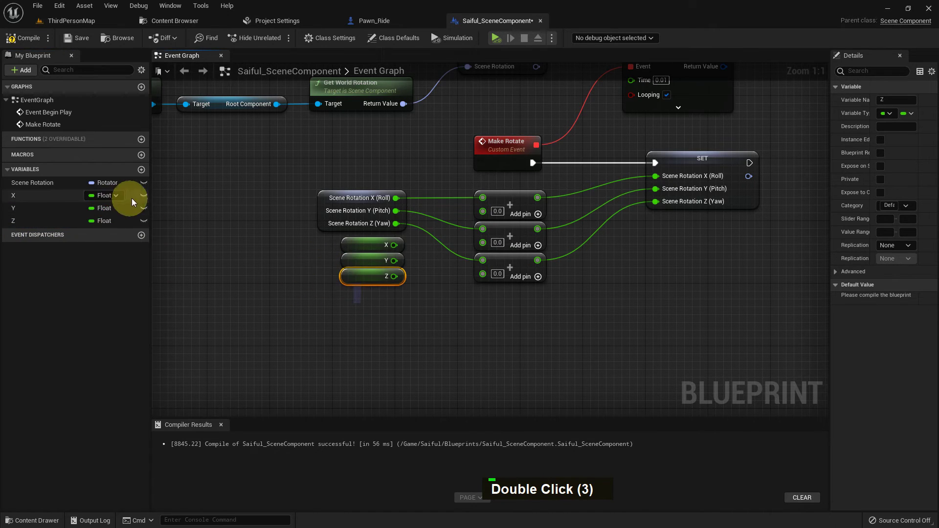
pyautogui.doubleClick(145, 212)
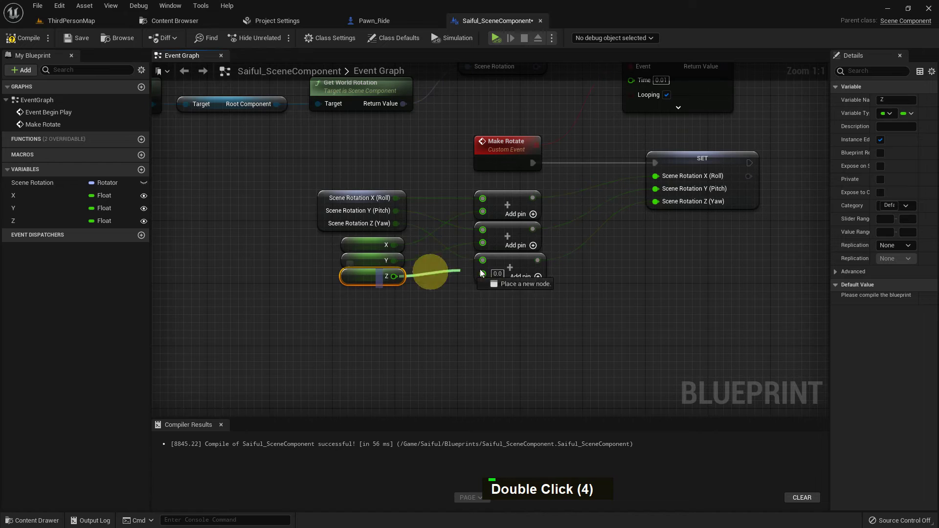
# Add a Set World Rotation node after the SET exec pin.
pyautogui.rightClick(95, 39)
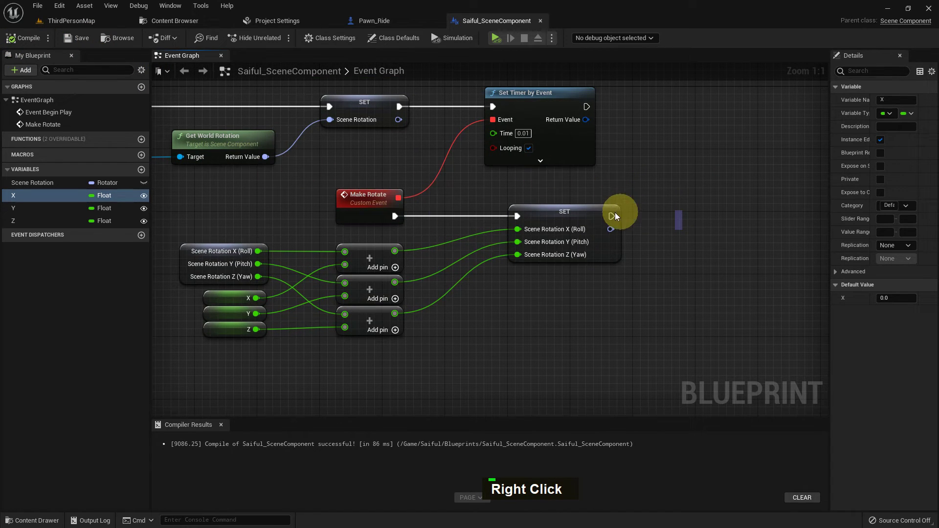
pyautogui.write('E, S')
pyautogui.press('t')
pyautogui.press('space')
pyautogui.write('R, O')
pyautogui.press('l')
pyautogui.press('d')
pyautogui.press('space')
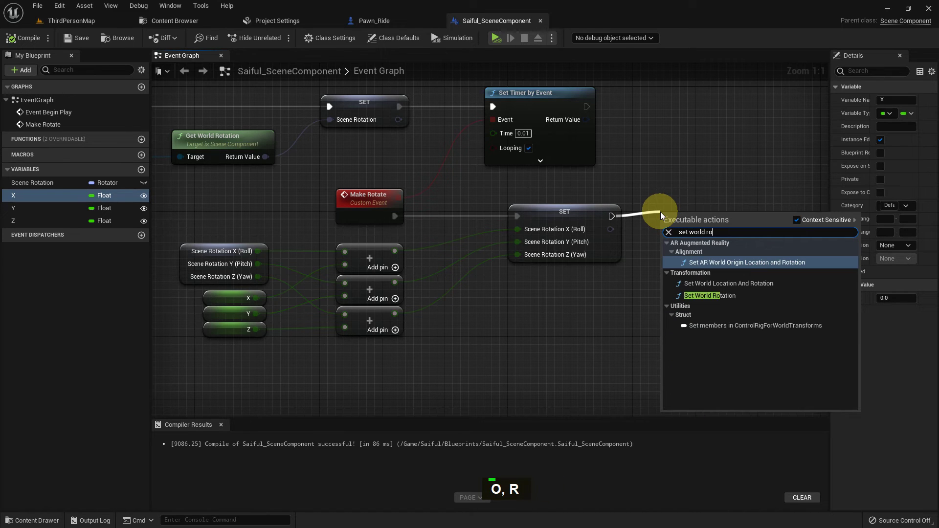
pyautogui.press('Down')
pyautogui.press('Down')
pyautogui.press('Return')
# Feed Scene Rotation into New Rotation, compile, and return to ThirdPersonMap.
pyautogui.rightClick(435, 35)
pyautogui.scroll(-3)
pyautogui.rightClick(563, 193)
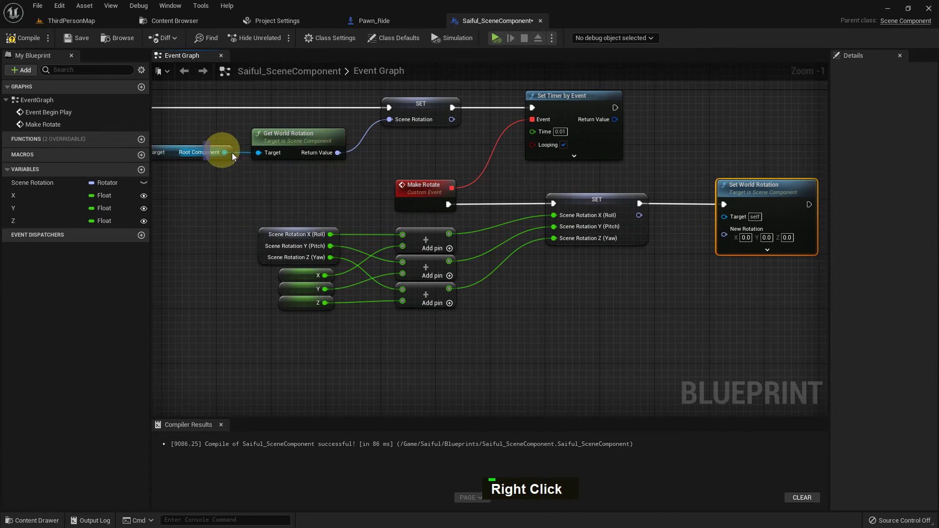
pyautogui.rightClick(700, 261)
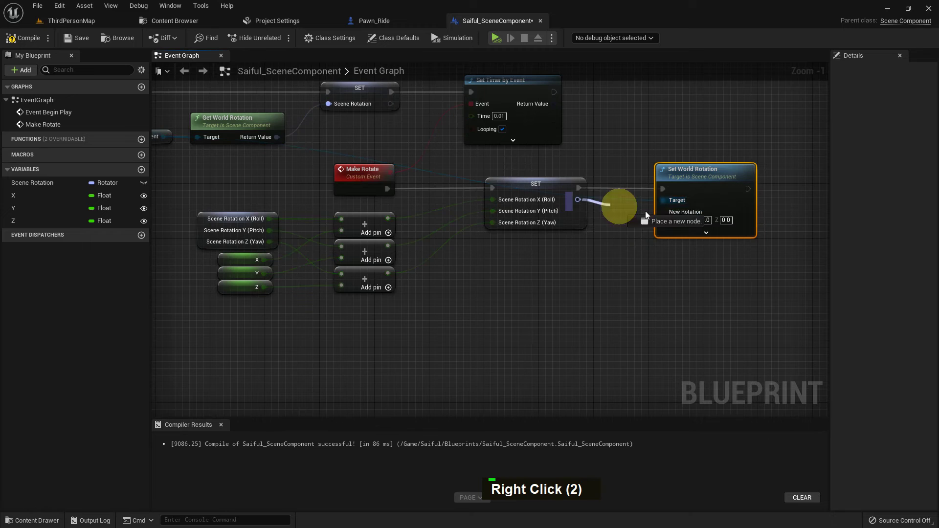
pyautogui.rightClick(607, 271)
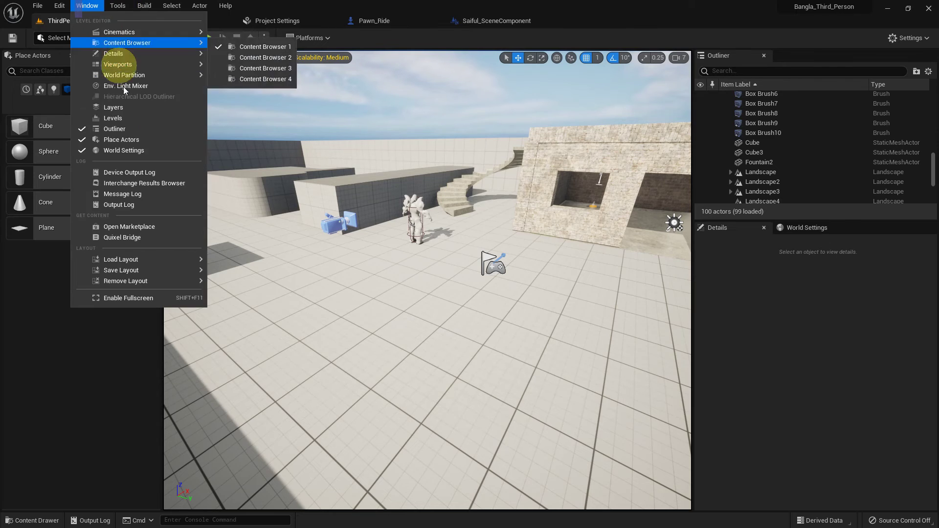
# Attach the Saiful_Scene rotating component to the placed cube and play the level to test it.
pyautogui.middleClick(347, 295)
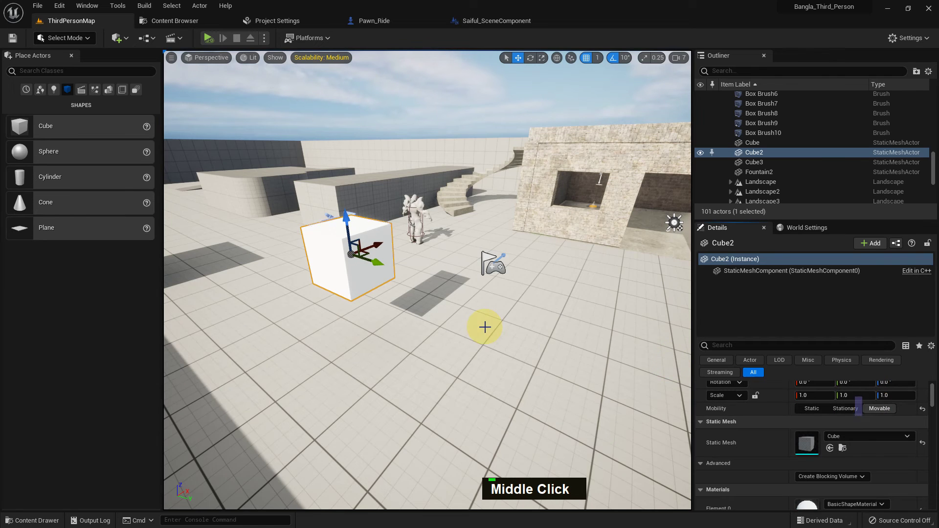
pyautogui.middleClick(489, 324)
pyautogui.press('ctrl+space')
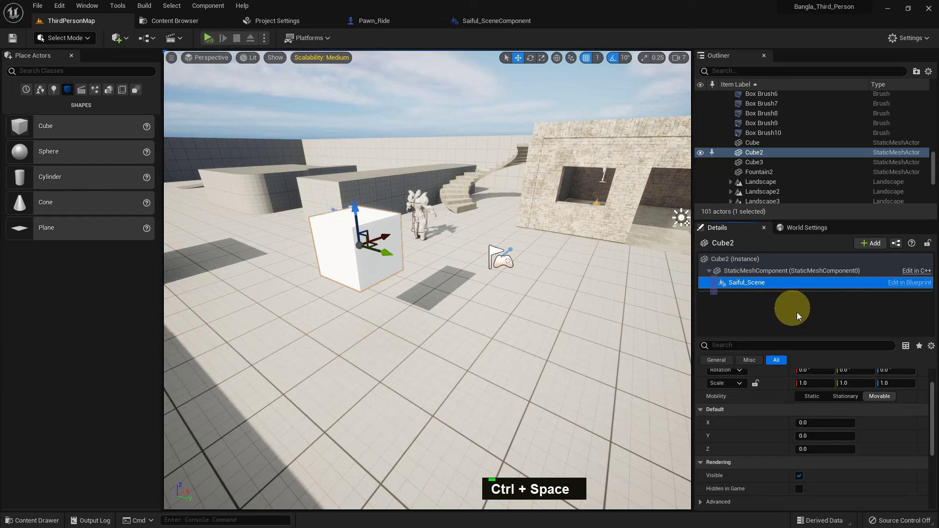
pyautogui.press('1')
pyautogui.press('Return')
pyautogui.middleClick(497, 254)
pyautogui.press('alt+p')
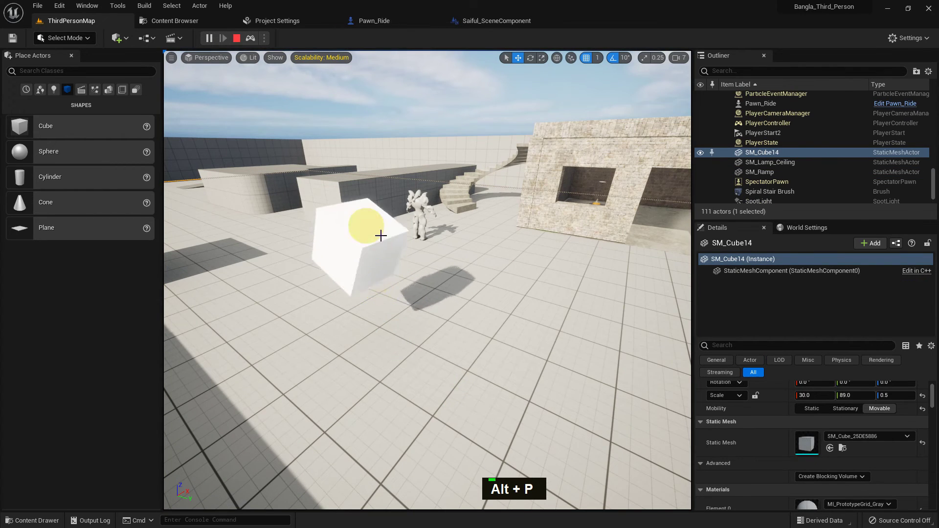
pyautogui.press('Escape')
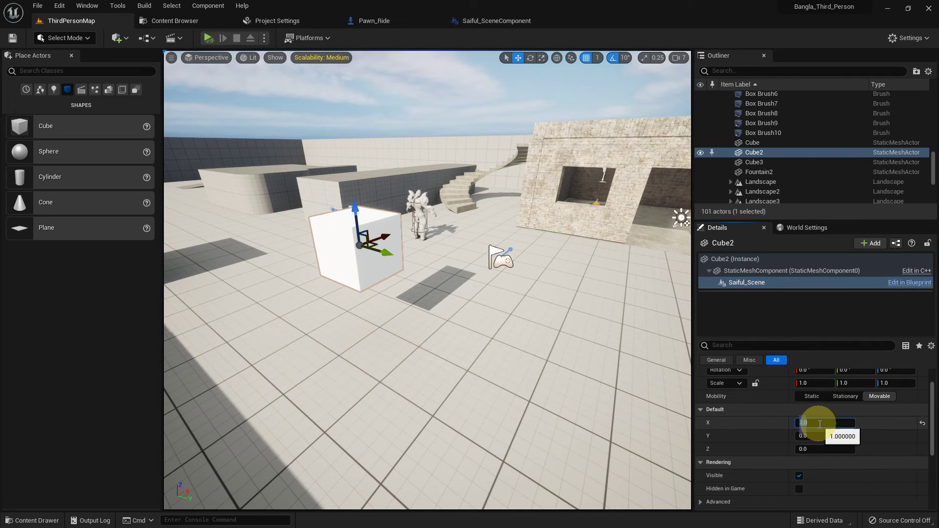
# Set the cube's X speed to 0 and Y speed to 1, then play to watch it spin.
pyautogui.press('0')
pyautogui.press('Return')
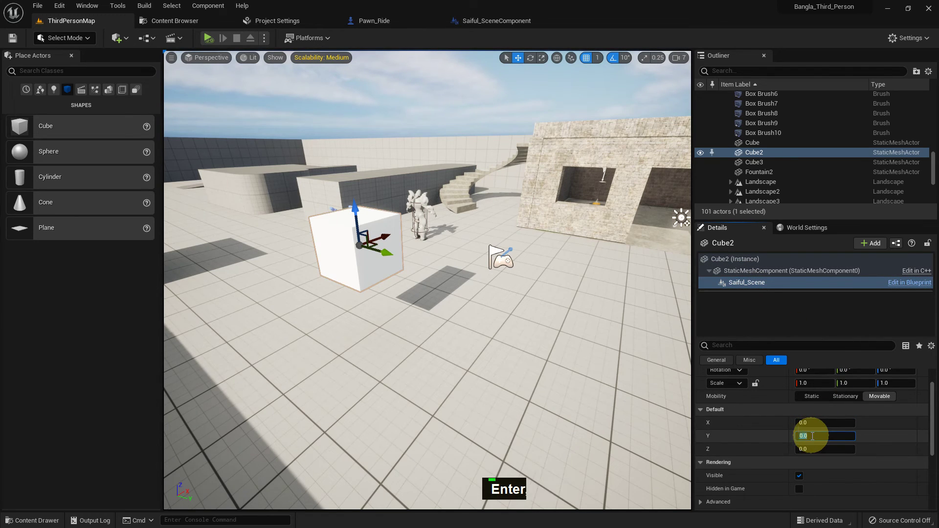
pyautogui.press('1')
pyautogui.middleClick(496, 254)
pyautogui.press('alt+p')
pyautogui.press('Escape')
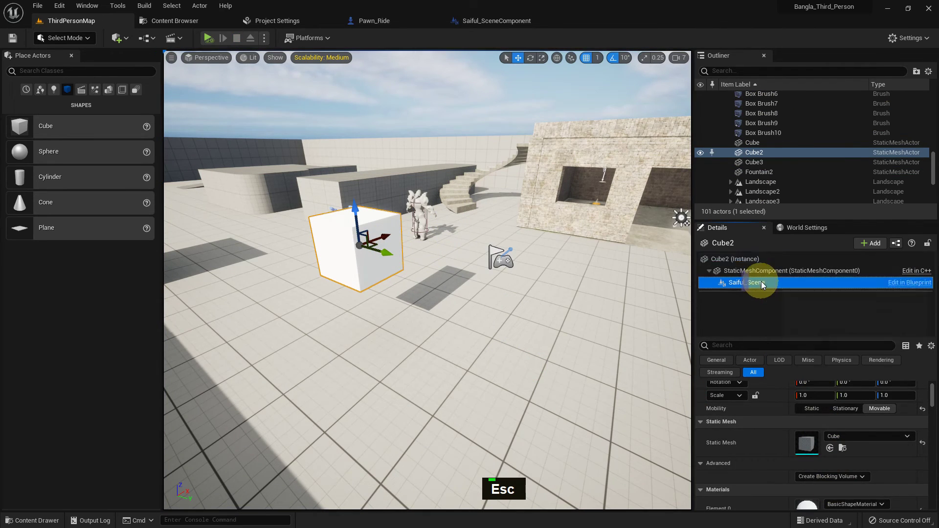
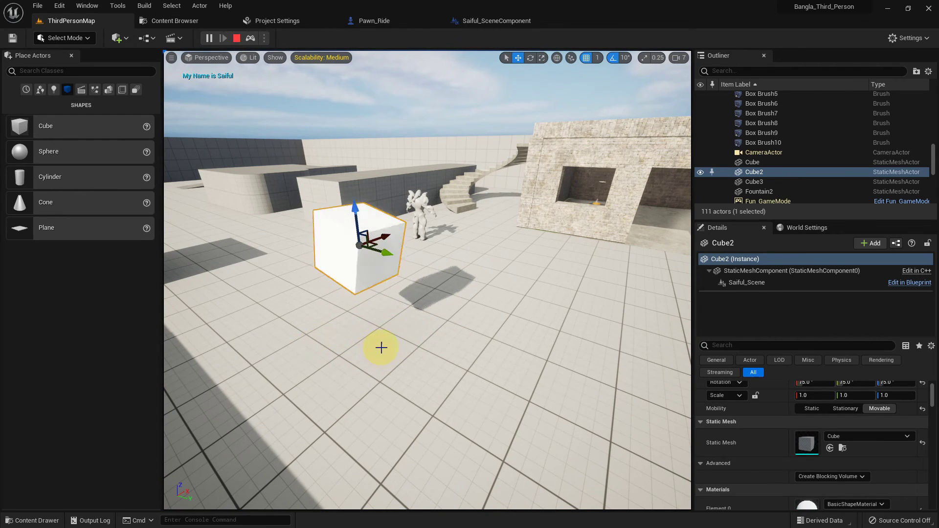
# Attach the Saiful_Scene component to the cylinder with its Y rotation speed set to 1.
pyautogui.press('Escape')
pyautogui.scroll(-3)
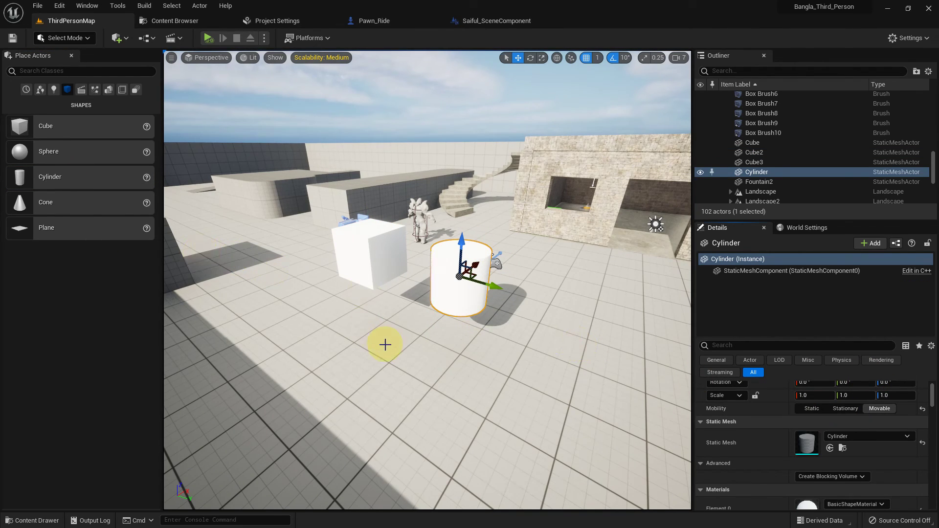
pyautogui.press('ctrl+space')
pyautogui.middleClick(424, 368)
pyautogui.press('ctrl+space')
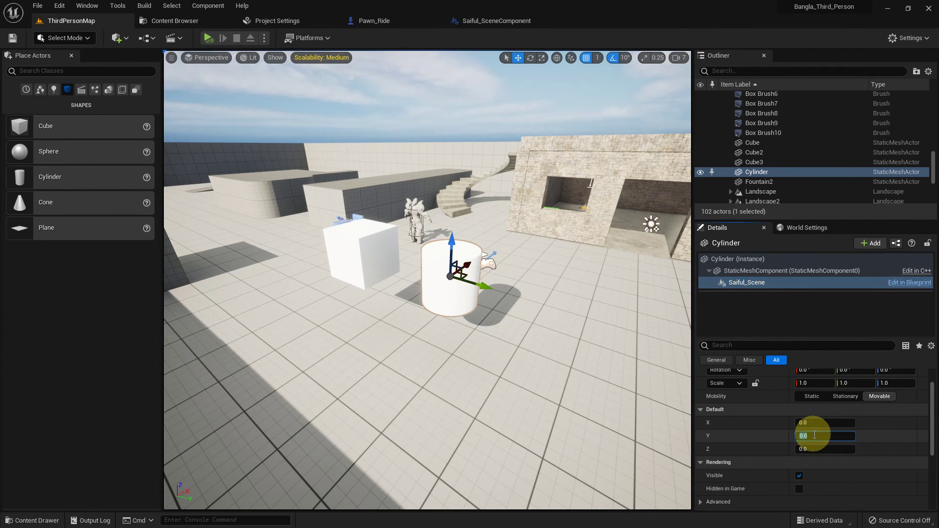
pyautogui.press('1')
pyautogui.press('Return')
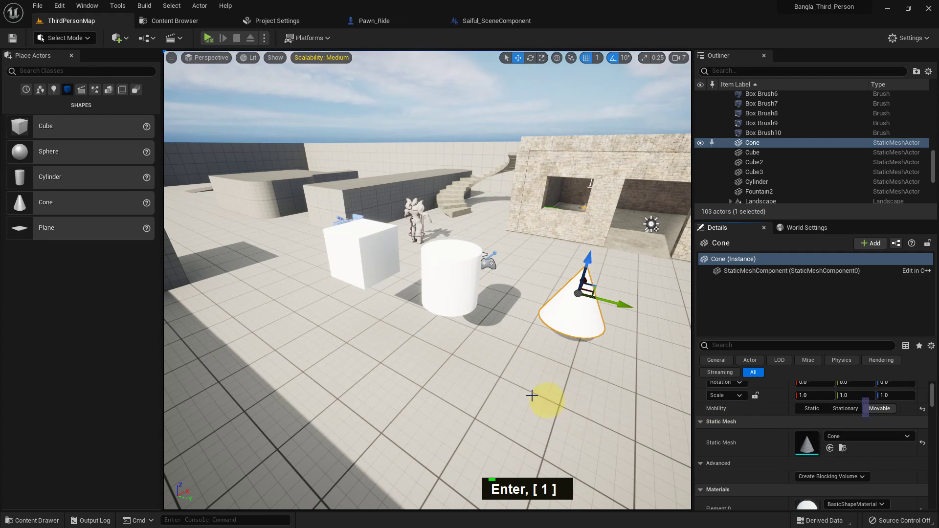
# Attach the Saiful_Scene component to the cone with its Z rotation speed set to 1.
pyautogui.middleClick(535, 392)
pyautogui.press('ctrl+space')
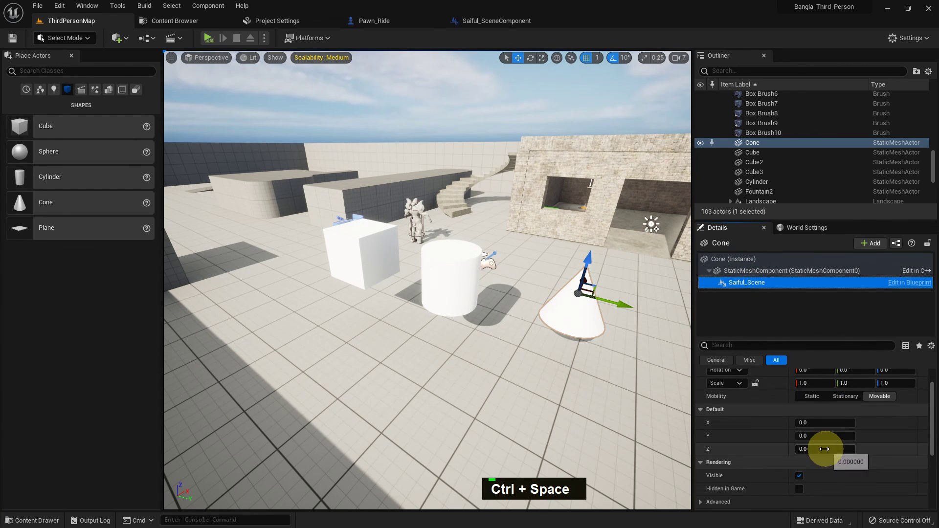
pyautogui.press('1')
pyautogui.press('Return')
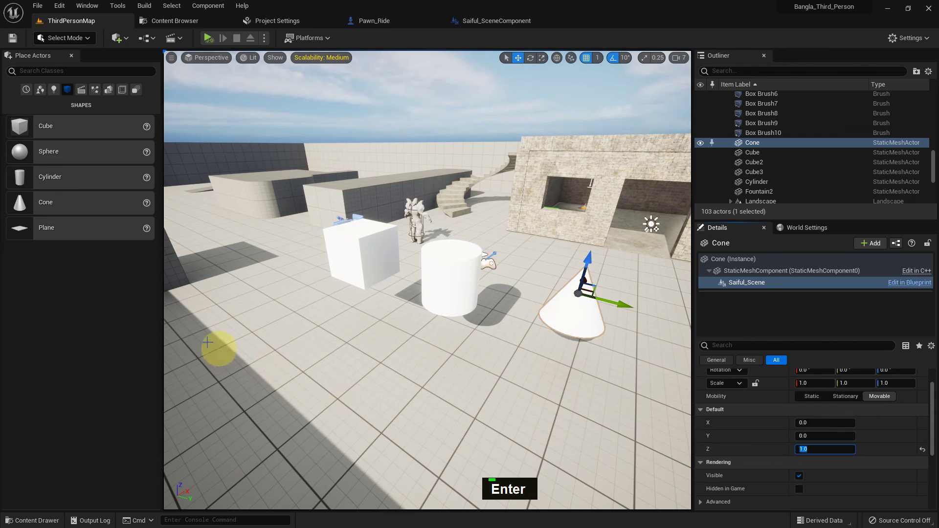
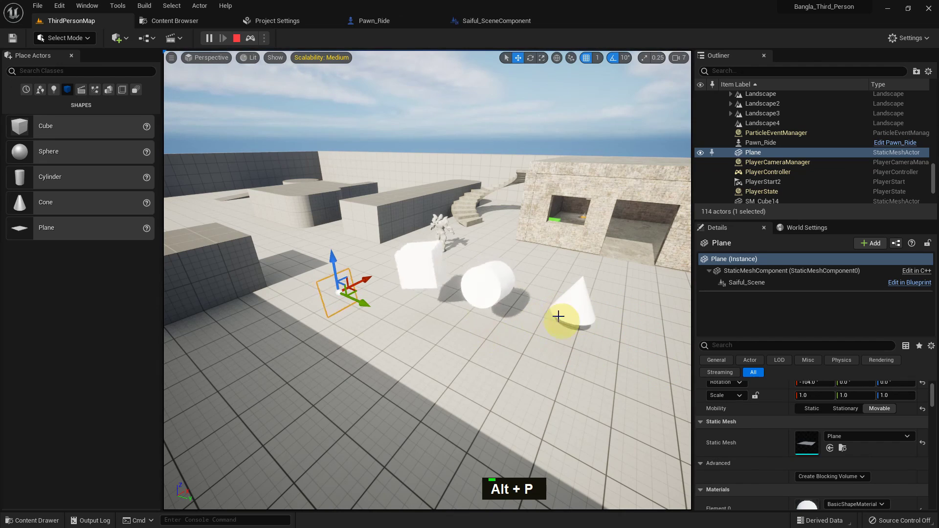
# Navigate the viewport to view the plane among the rotating shapes.
pyautogui.middleClick(538, 320)
pyautogui.scroll(3)
pyautogui.scroll(-3)
pyautogui.scroll(3)
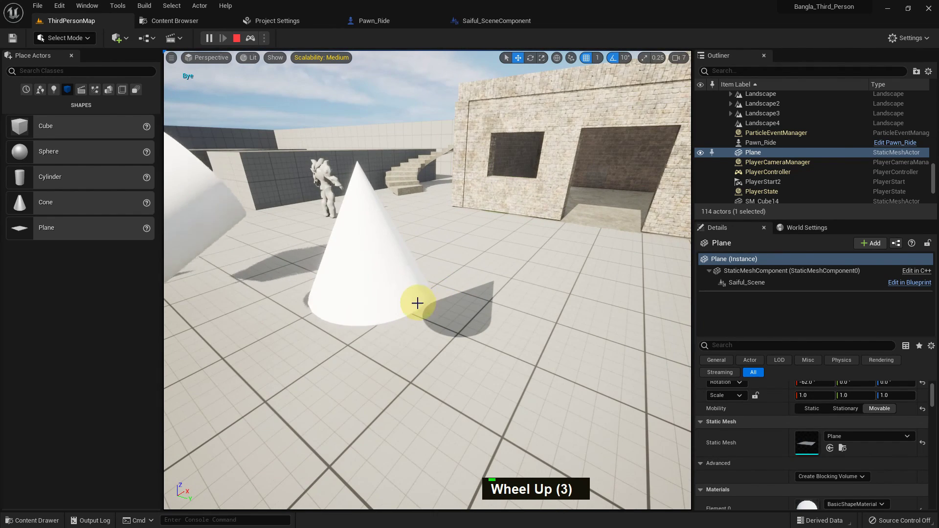